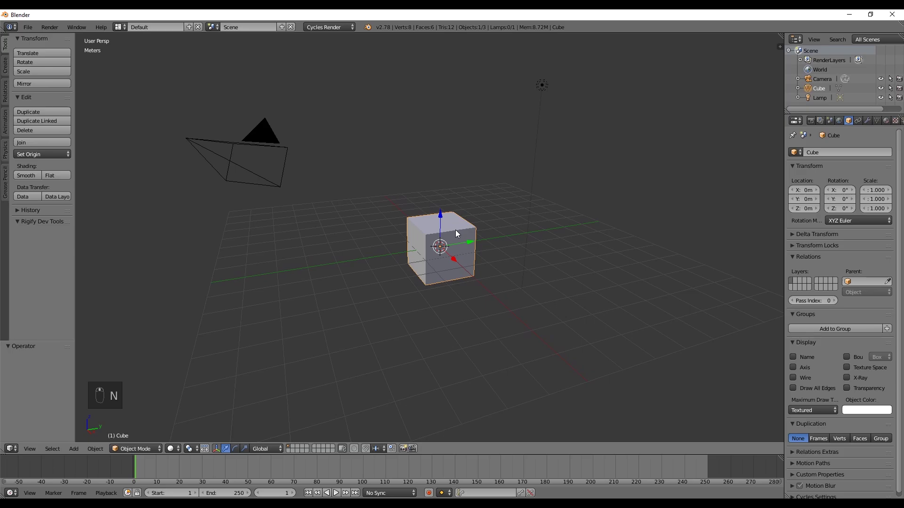
- Add a plane scaled by 10, extrude its back edge up into a wall and stretch it wide along Y
{"action": "key", "text": "shift+a"}
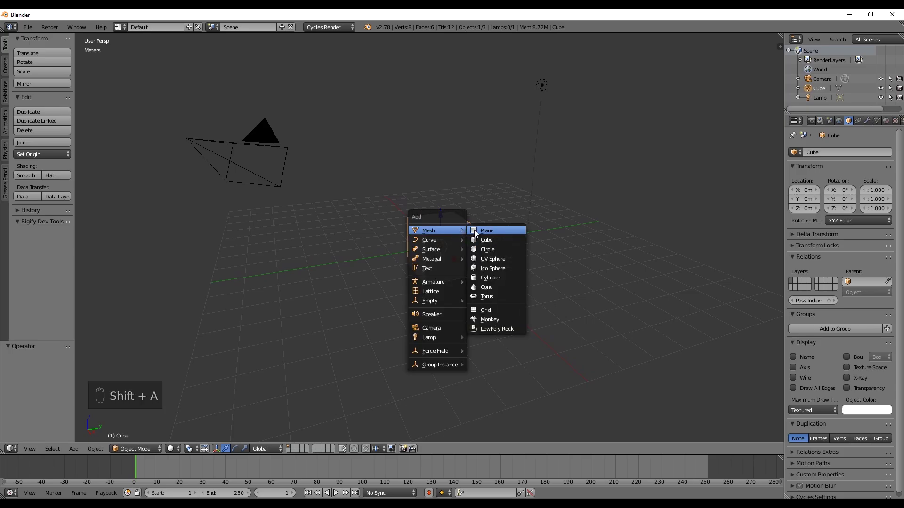
{"action": "key", "text": "s"}
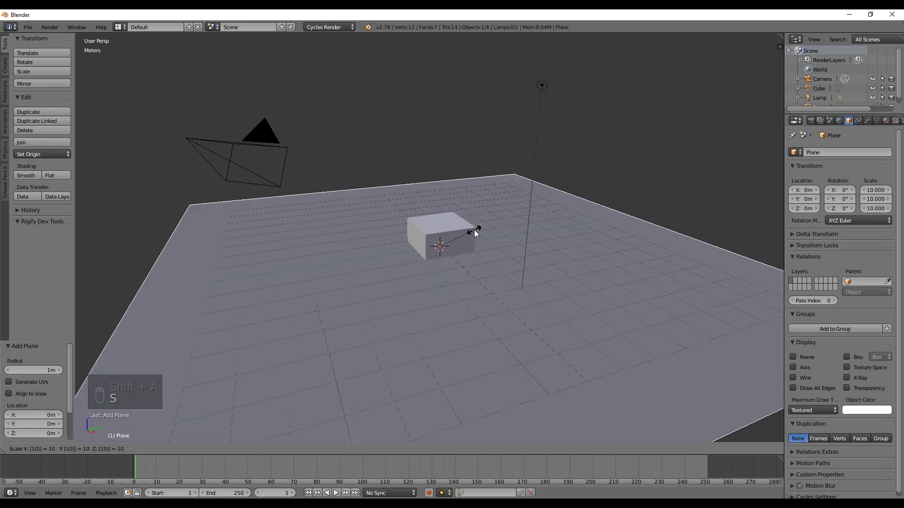
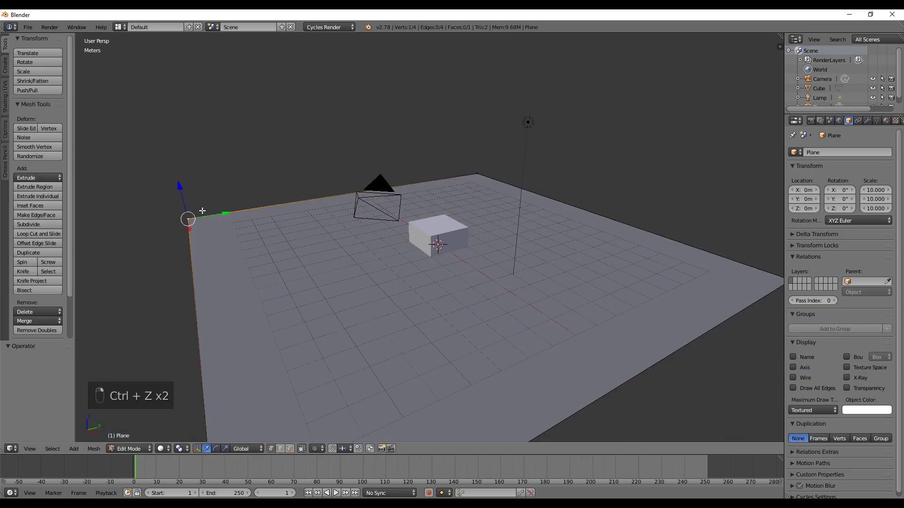
{"action": "key", "text": "e"}
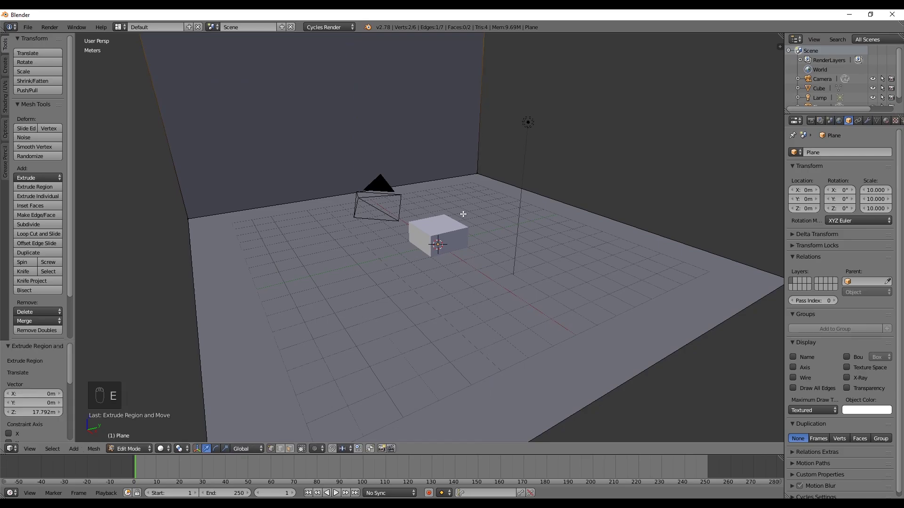
{"action": "middle_click", "coordinate": [467, 213]}
{"action": "key", "text": "Tab"}
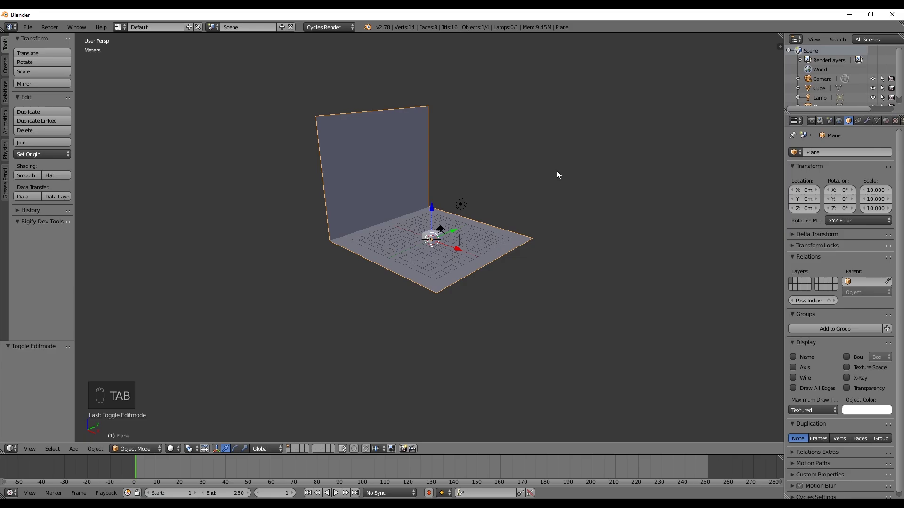
{"action": "key", "text": "s"}
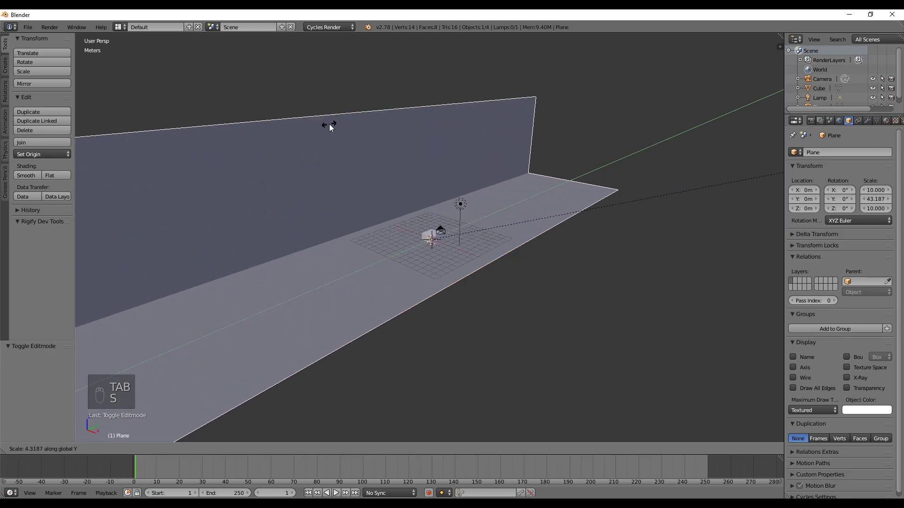
{"action": "left_click_drag", "start_coordinate": [870, 125], "coordinate": [737, 310]}
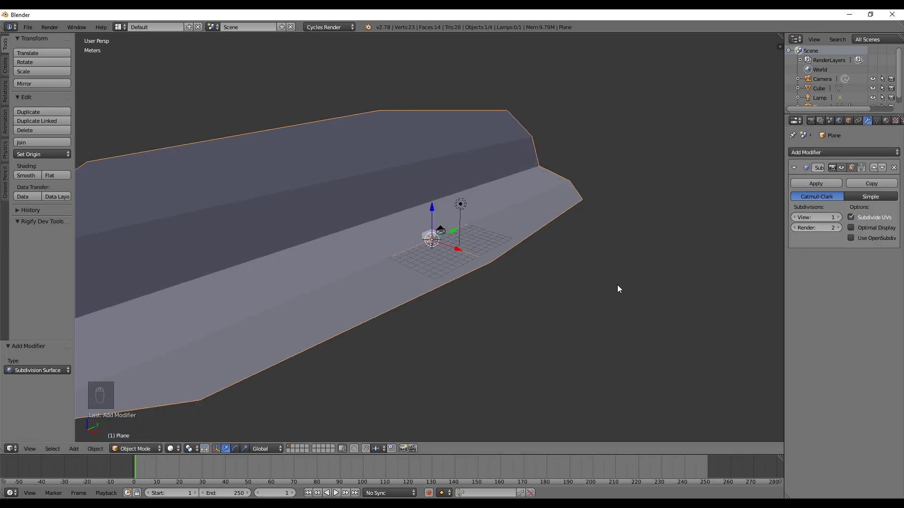
- Add a Subdivision Surface modifier to the backdrop and raise its viewport subdivision level
{"action": "middle_click", "coordinate": [845, 221]}
{"action": "left_click", "coordinate": [845, 222]}
{"action": "left_click_drag", "start_coordinate": [588, 211], "coordinate": [857, 224]}
{"action": "left_click", "coordinate": [840, 219]}
- Add loop cuts near the bend and slide them to sharpen the backdrop's curved corner
{"action": "key", "text": "Tab"}
{"action": "left_click_drag", "start_coordinate": [527, 233], "coordinate": [438, 230]}
{"action": "middle_click", "coordinate": [438, 231]}
{"action": "key", "text": "ctrl+r"}
{"action": "key", "text": "ctrl+r"}
{"action": "key", "text": "ctrl+r"}
{"action": "key", "text": "ctrl+r"}
{"action": "left_click_drag", "start_coordinate": [465, 231], "coordinate": [438, 240]}
{"action": "key", "text": "a"}
{"action": "middle_click", "coordinate": [422, 238]}
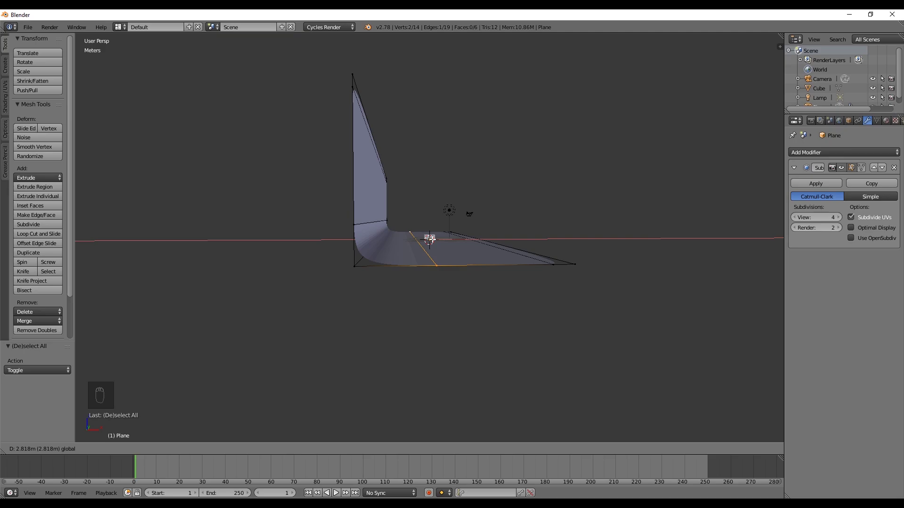
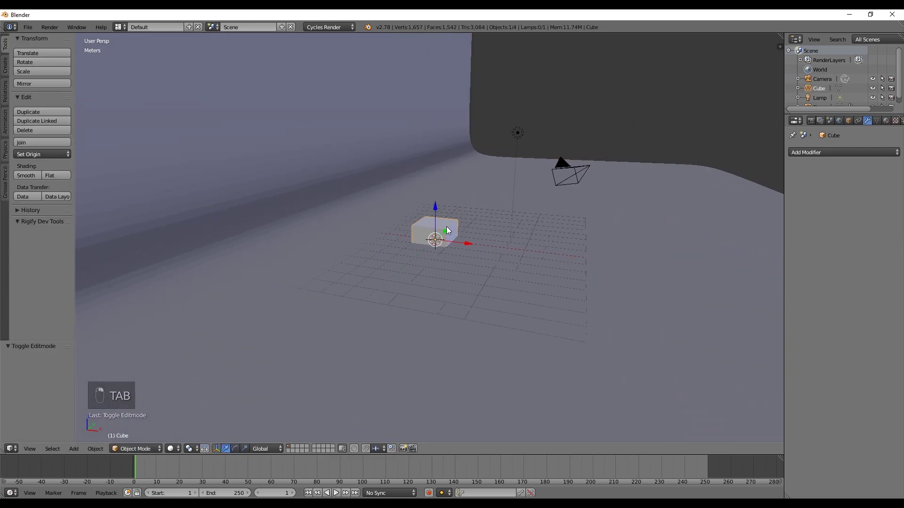
- Scale the cube along Y into a longer box
{"action": "left_click_drag", "start_coordinate": [448, 223], "coordinate": [446, 190]}
{"action": "key", "text": "ctrl+z"}
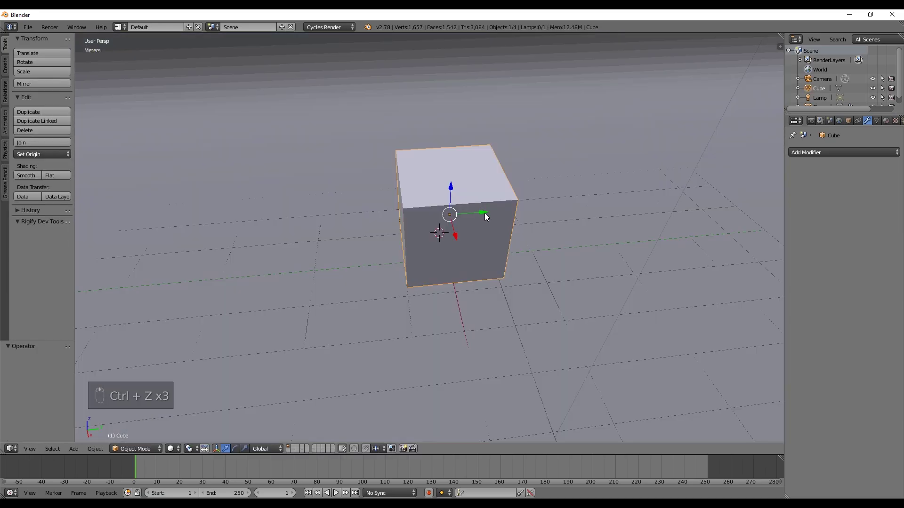
{"action": "key", "text": "s"}
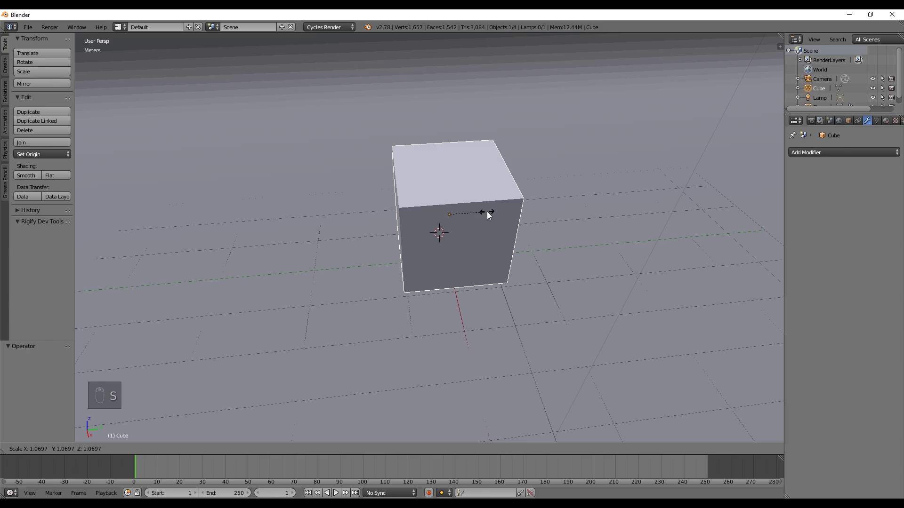
{"action": "left_click_drag", "start_coordinate": [489, 213], "coordinate": [492, 213]}
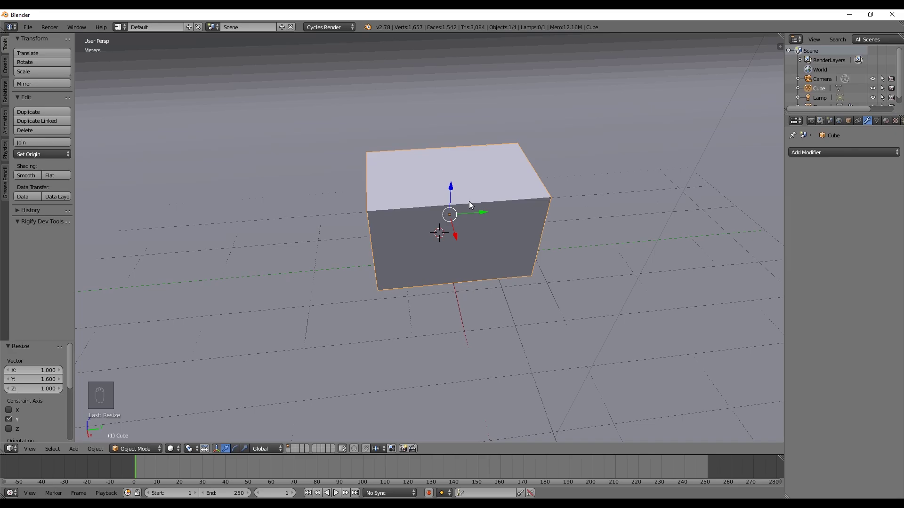
- Loop-cut the box through the middle and delete one half of its vertices
{"action": "key", "text": "Tab"}
{"action": "key", "text": "ctrl+r"}
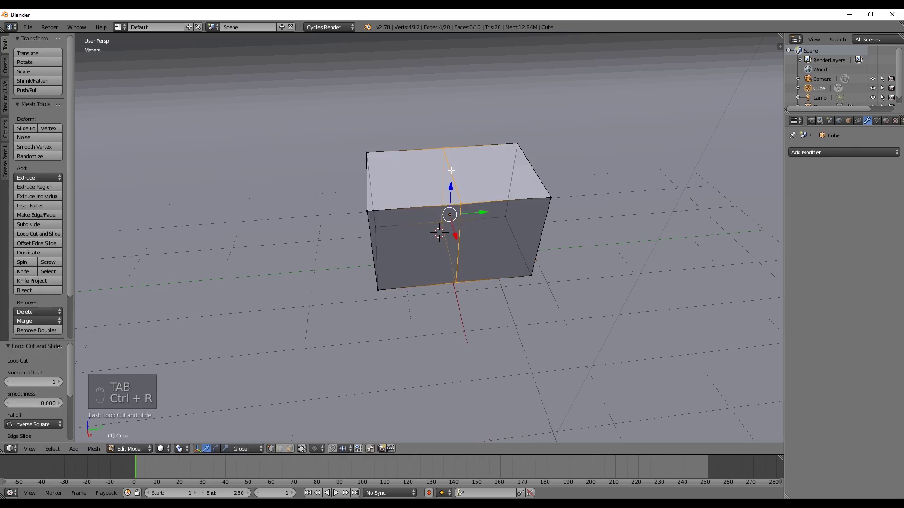
{"action": "key", "text": "a"}
{"action": "key", "text": "b"}
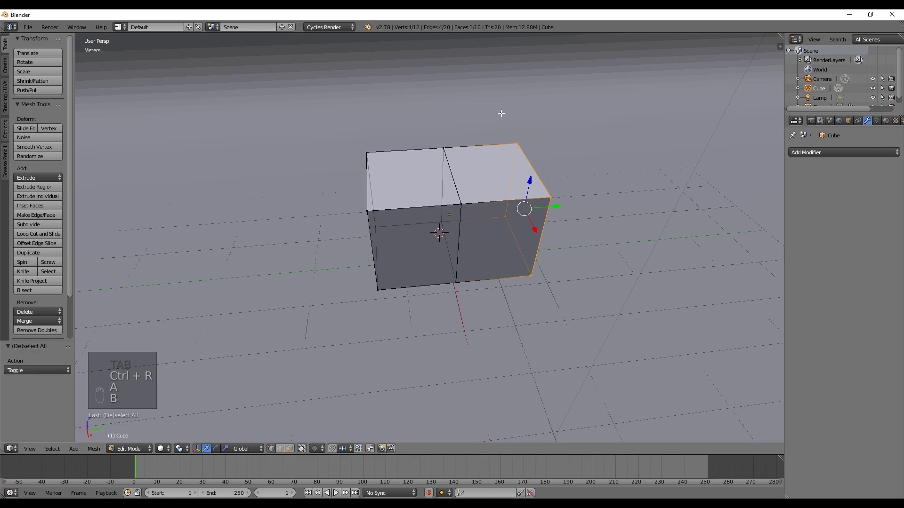
{"action": "key", "text": "Delete"}
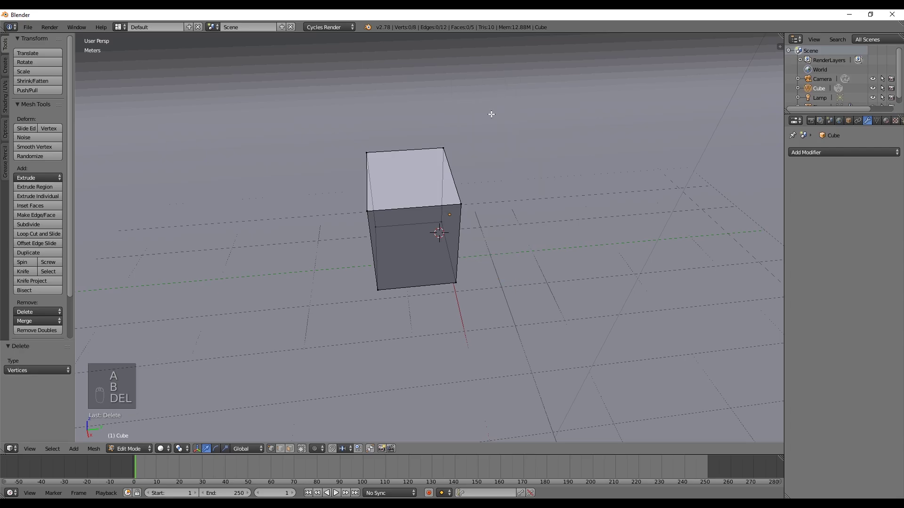
- Delete a side face so the remaining half becomes an open box
{"action": "key", "text": "ctrl+r"}
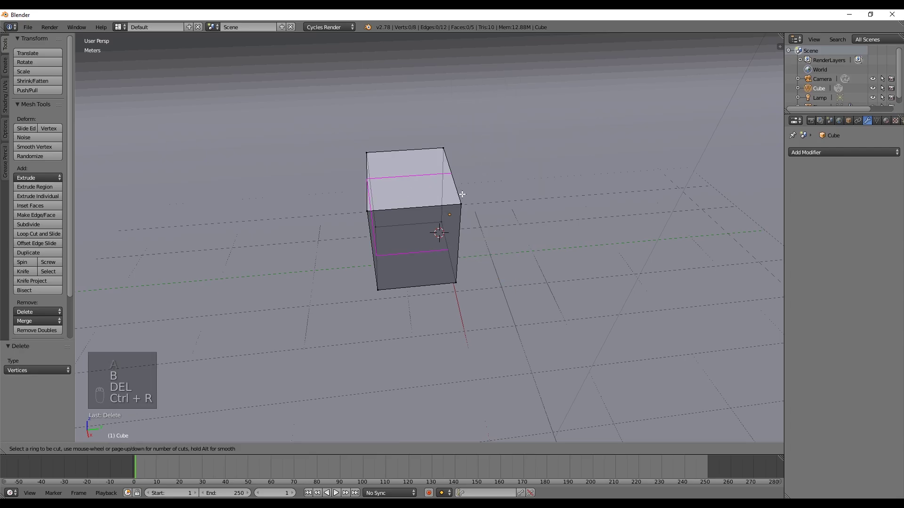
{"action": "key", "text": "a"}
{"action": "key", "text": "b"}
{"action": "key", "text": "Delete"}
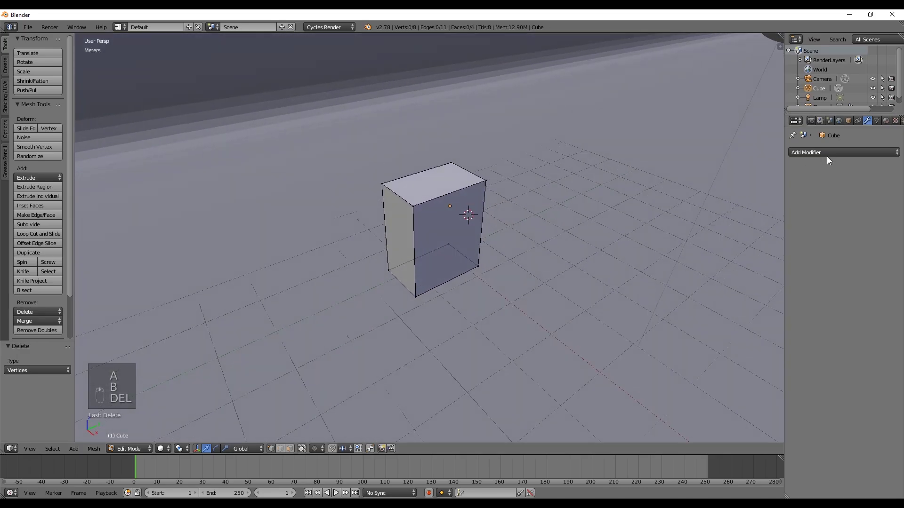
- Add a Mirror modifier on X and Y to restore the full box from the section
{"action": "left_click", "coordinate": [825, 156]}
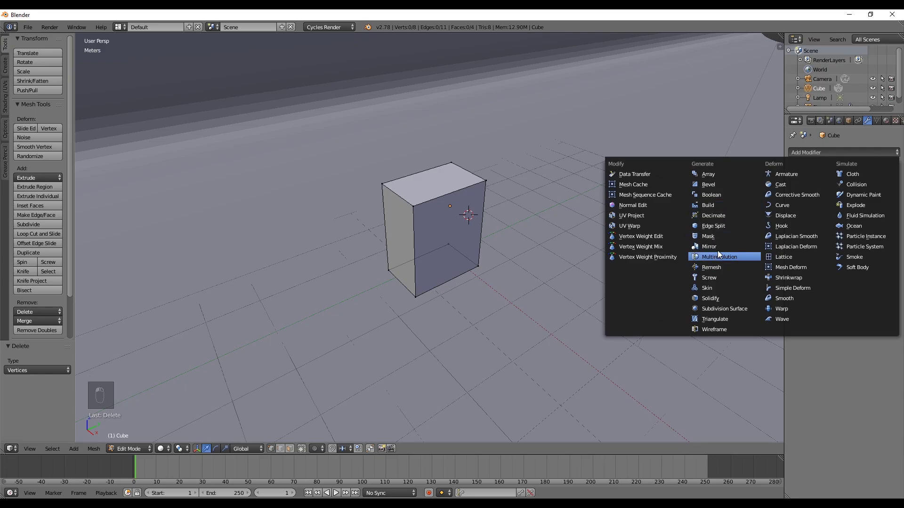
{"action": "middle_click", "coordinate": [722, 245]}
{"action": "middle_click", "coordinate": [531, 219]}
{"action": "left_click_drag", "start_coordinate": [520, 219], "coordinate": [444, 231]}
- Add edge loops below the top and near the side, slid to outline the tabletop rim and a corner leg
{"action": "key", "text": "ctrl+r"}
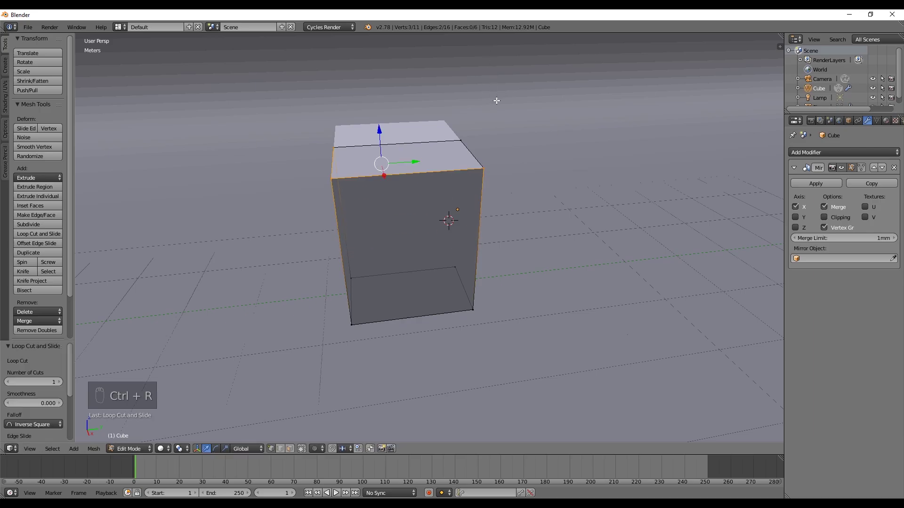
{"action": "key", "text": "g"}
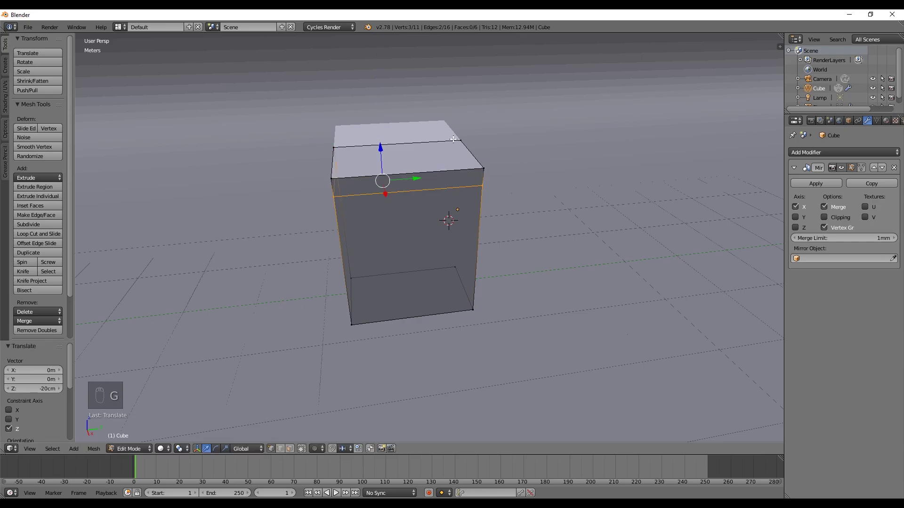
{"action": "key", "text": "ctrl+r"}
{"action": "key", "text": "g"}
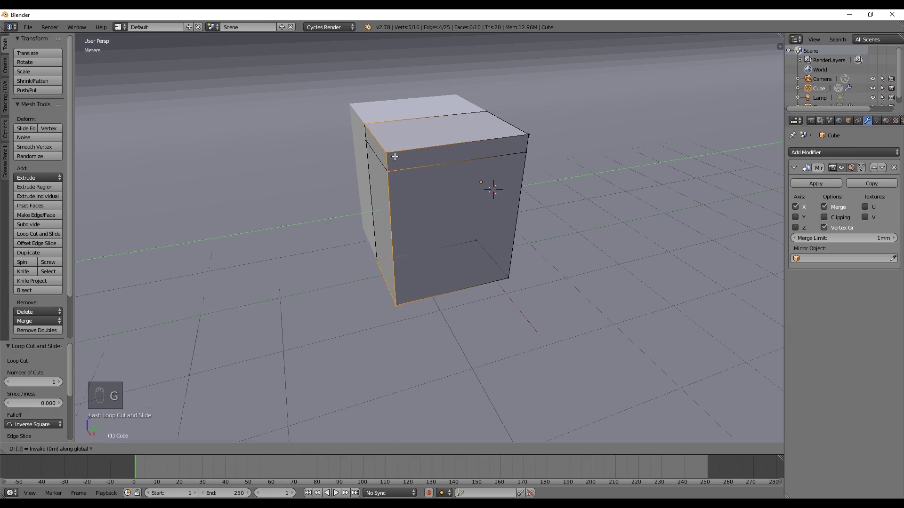
{"action": "key", "text": "ctrl+r"}
{"action": "key", "text": "g"}
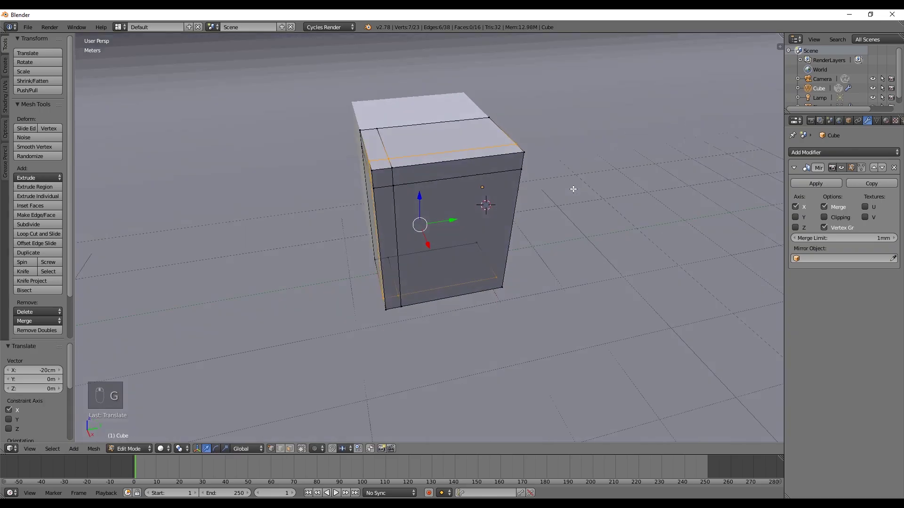
- In face select mode, select the side face of the box
{"action": "key", "text": "ctrl+Tab"}
{"action": "key", "text": "a"}
{"action": "key", "text": "b"}
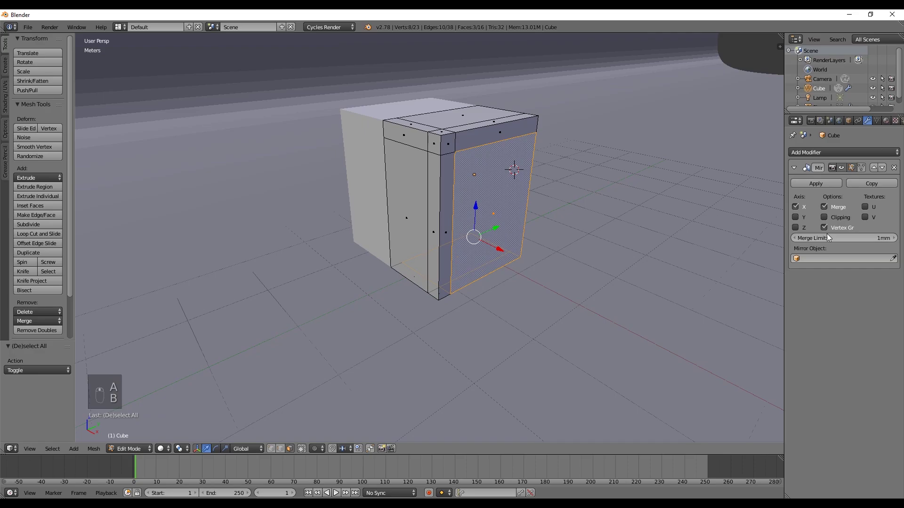
{"action": "left_click_drag", "start_coordinate": [804, 218], "coordinate": [654, 217]}
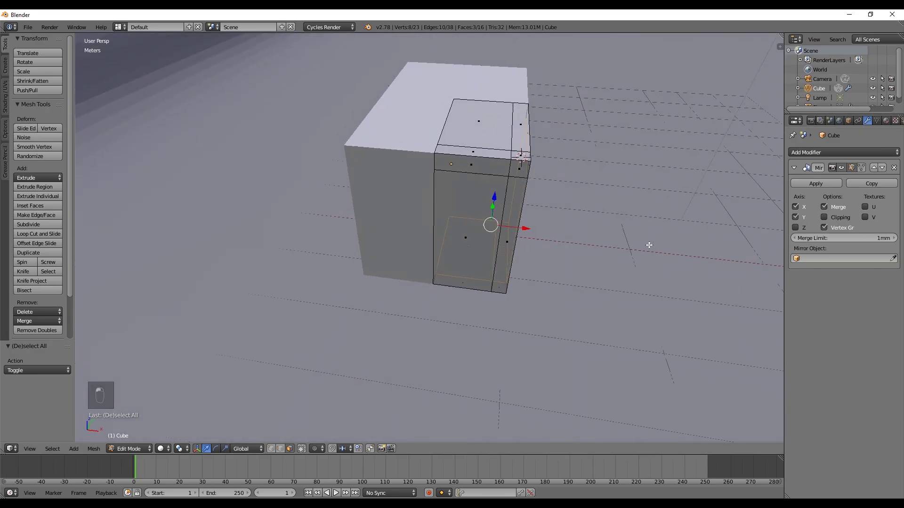
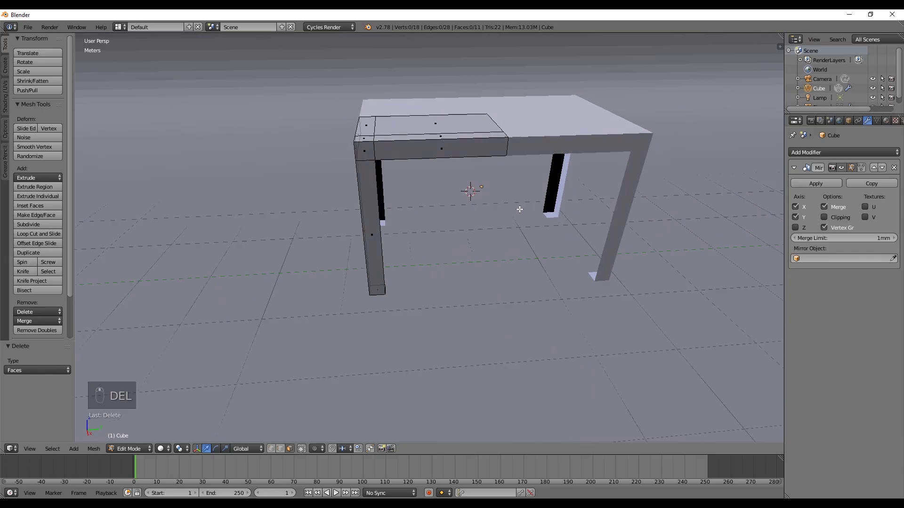
- Extrude the corner leg vertices downward and fill the leg's side face to complete the table legs
{"action": "key", "text": "ctrl+Tab"}
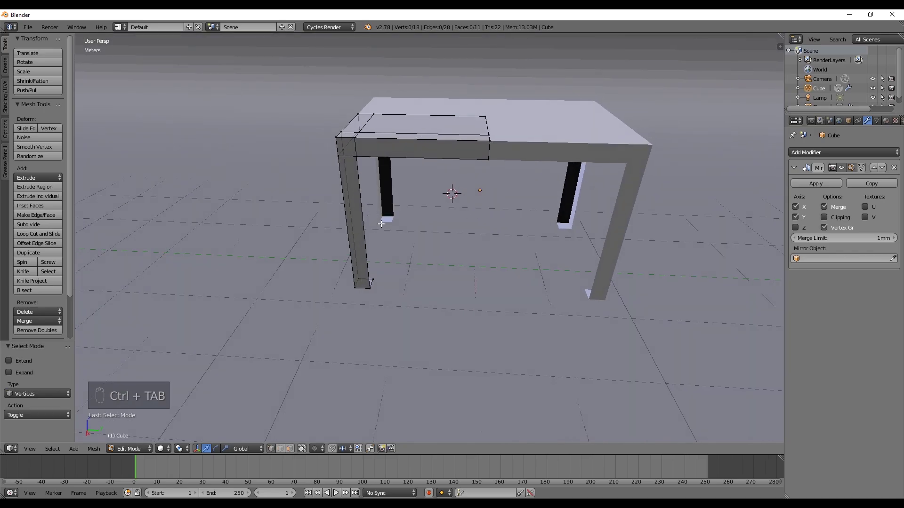
{"action": "left_click", "coordinate": [371, 277]}
{"action": "key", "text": "ctrl+z"}
{"action": "key", "text": "ctrl+shift+Tab"}
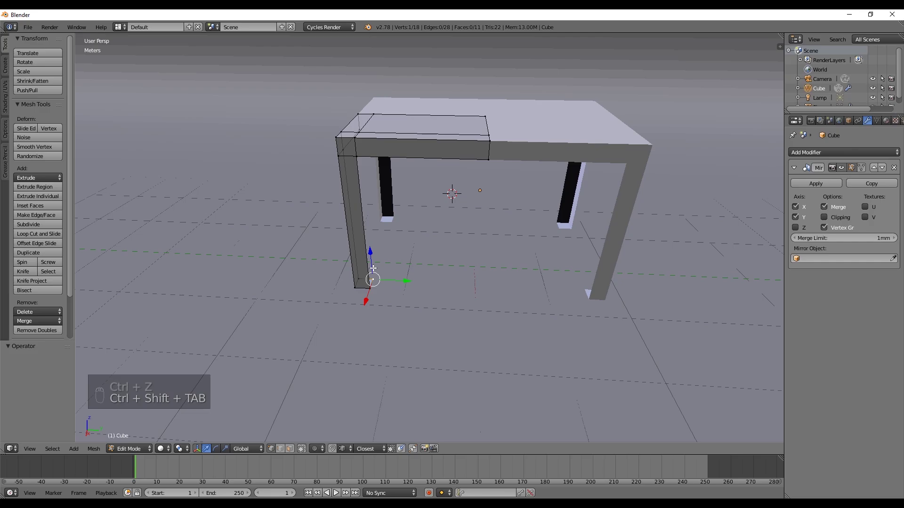
{"action": "key", "text": "e"}
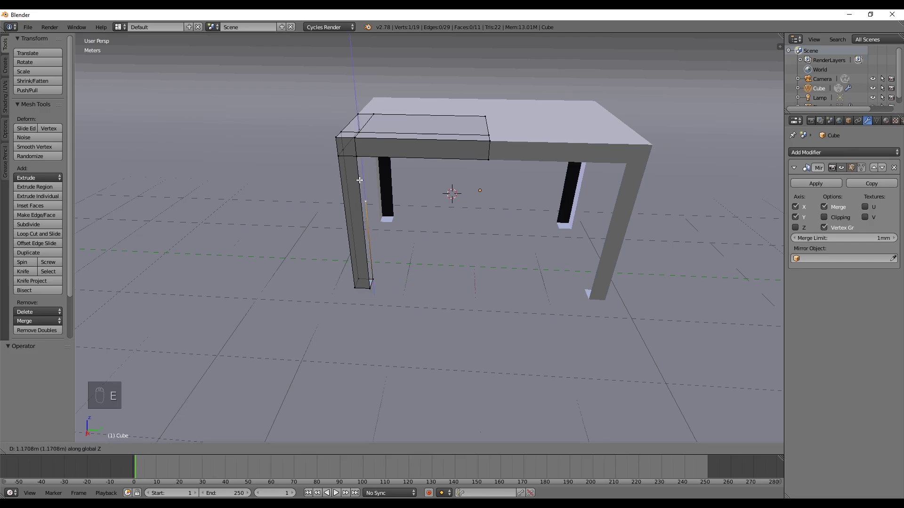
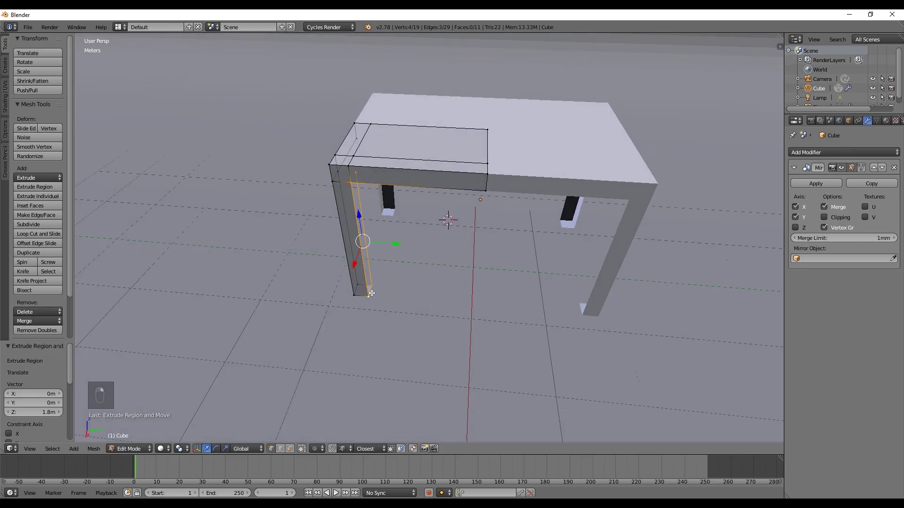
{"action": "key", "text": "f"}
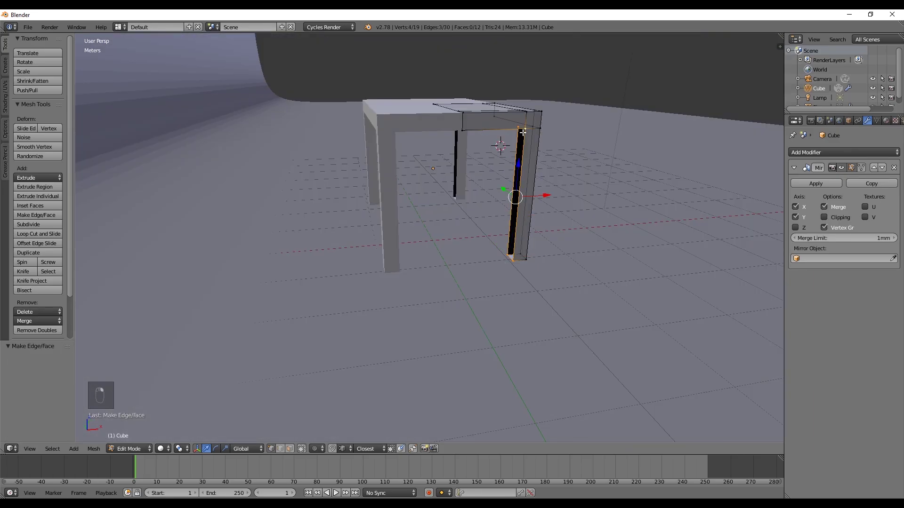
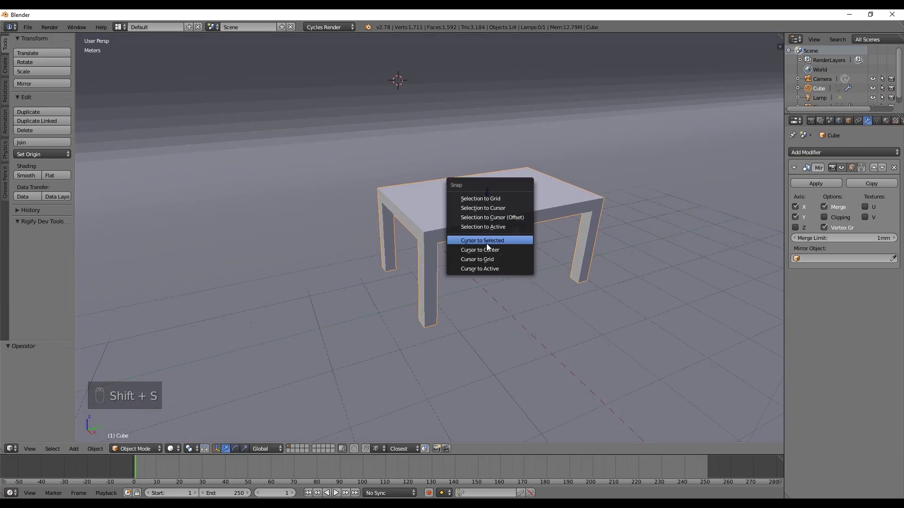
- Add a new plane at the table and lift it along Z above the tabletop
{"action": "key", "text": "shift+a"}
{"action": "left_click_drag", "start_coordinate": [486, 200], "coordinate": [490, 115]}
{"action": "middle_click", "coordinate": [491, 194]}
{"action": "left_click_drag", "start_coordinate": [494, 174], "coordinate": [523, 198]}
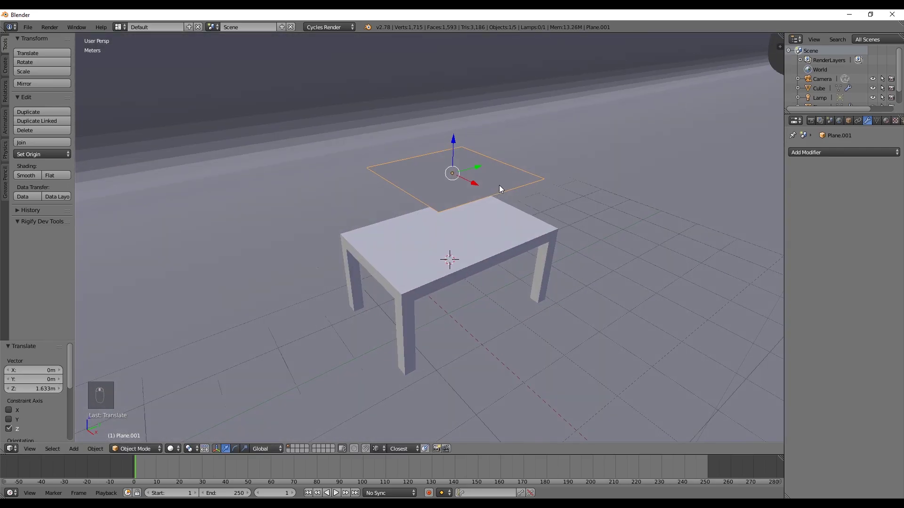
- Rotate the plane about Y and scale it up into a large cloth sheet
{"action": "key", "text": "r"}
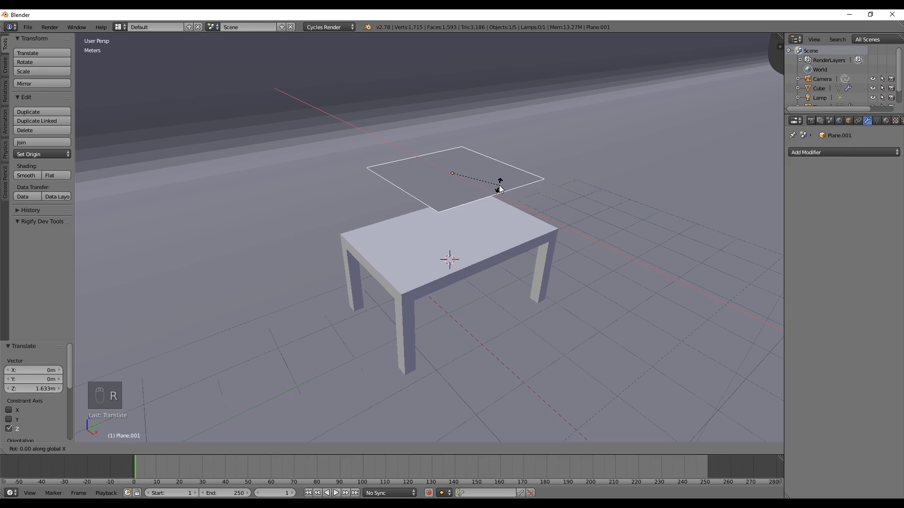
{"action": "key", "text": "r"}
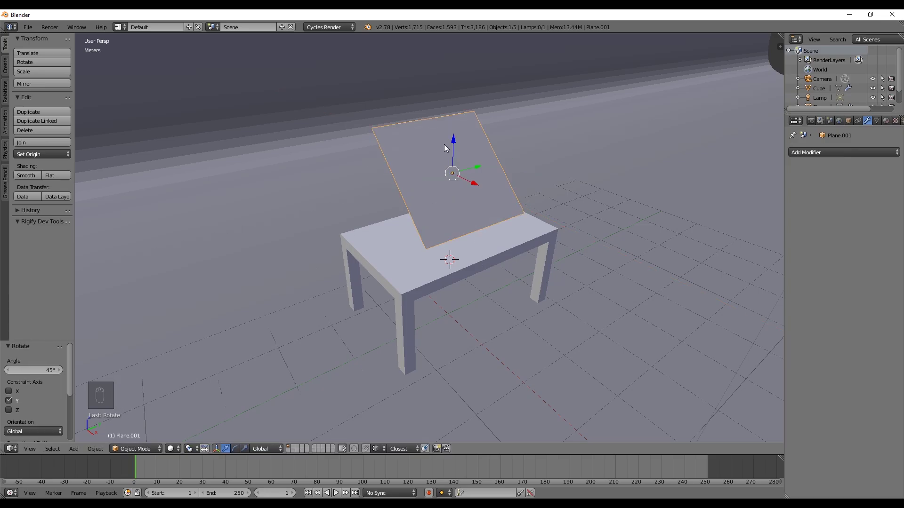
{"action": "key", "text": "s"}
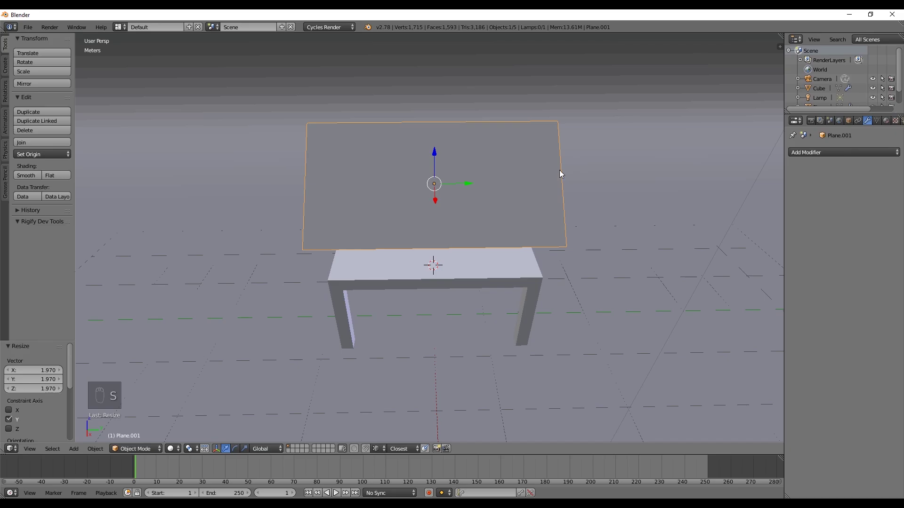
{"action": "left_click_drag", "start_coordinate": [546, 185], "coordinate": [601, 178]}
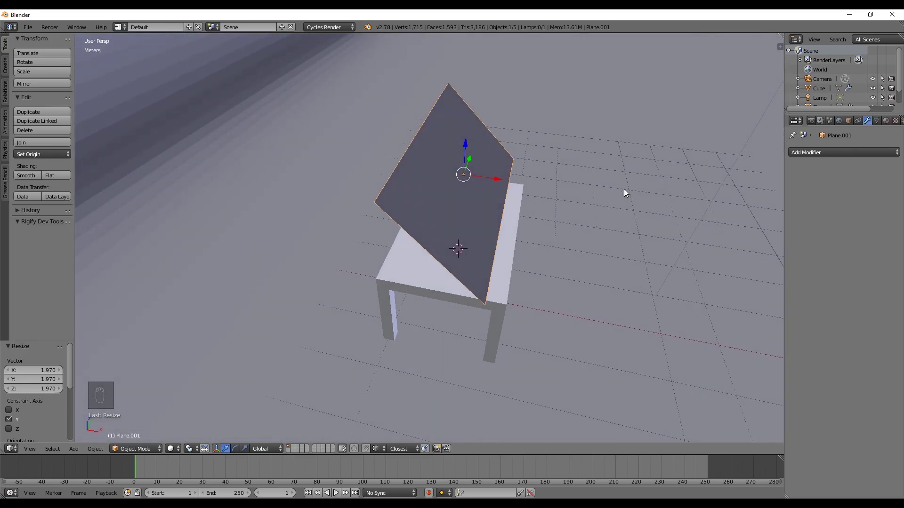
{"action": "key", "text": "s"}
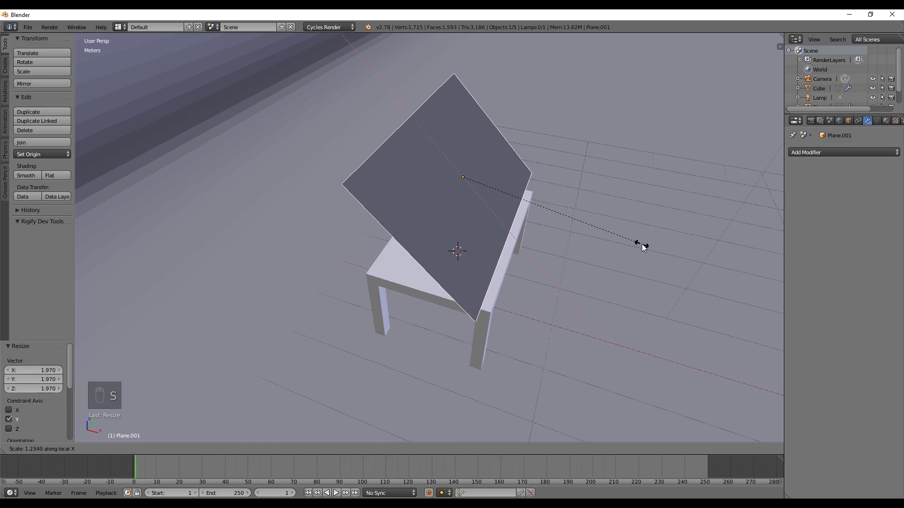
{"action": "left_click_drag", "start_coordinate": [511, 194], "coordinate": [515, 156]}
- Move the cloth plane along Z so it hovers high above the table
{"action": "key", "text": "r"}
{"action": "middle_click", "coordinate": [515, 156]}
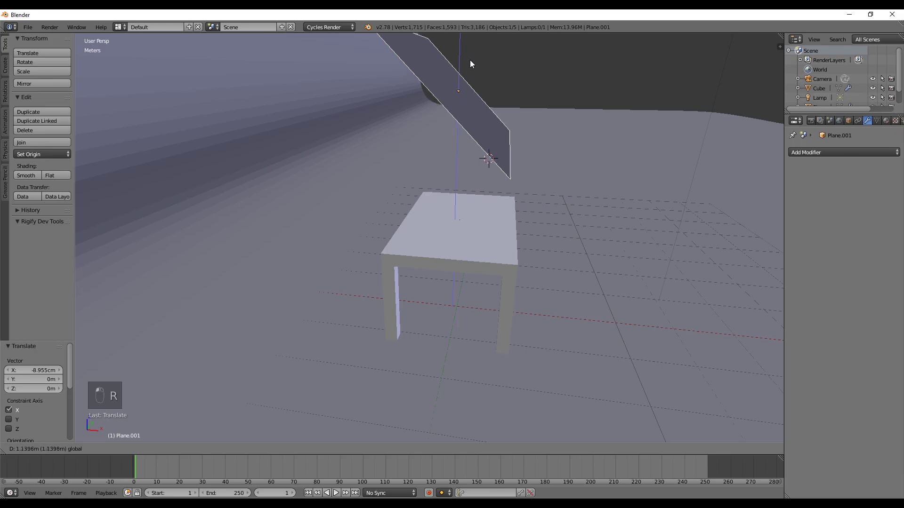
{"action": "middle_click", "coordinate": [473, 90]}
{"action": "left_click_drag", "start_coordinate": [467, 141], "coordinate": [443, 171]}
{"action": "left_click_drag", "start_coordinate": [445, 160], "coordinate": [507, 156]}
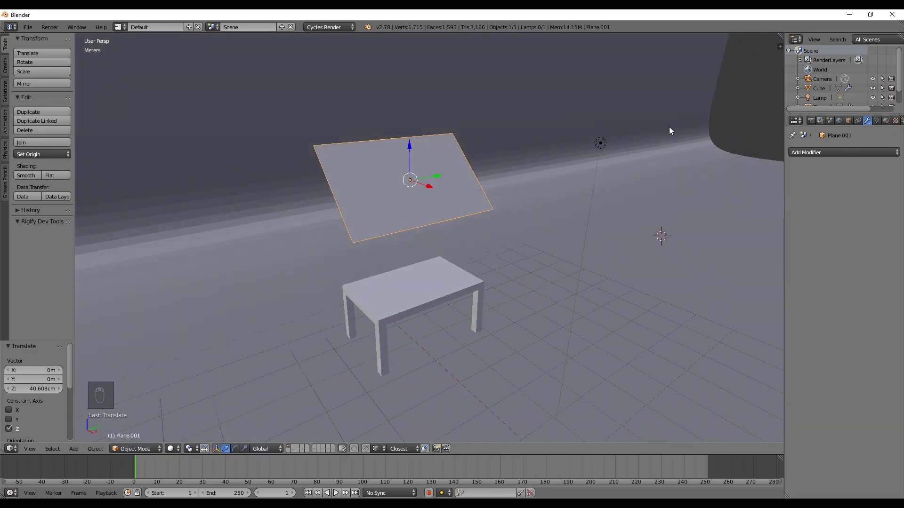
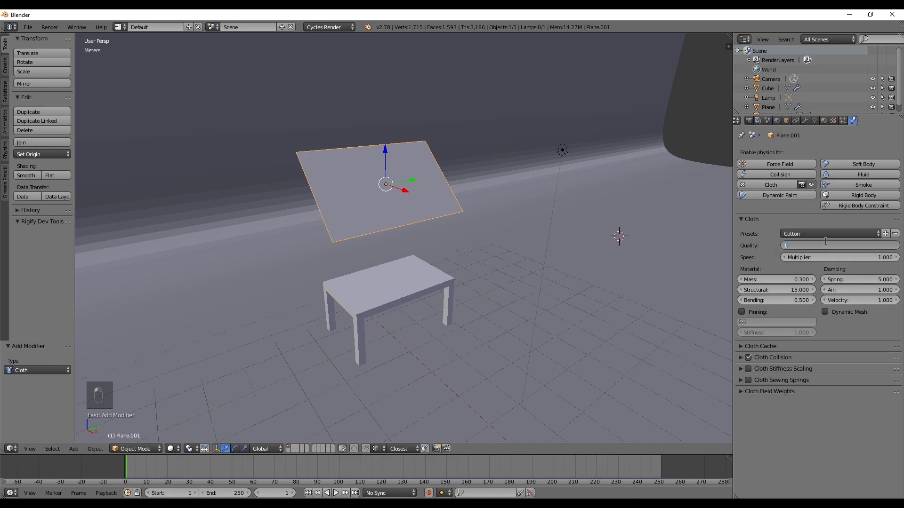
- Enable Cloth physics with the Cotton preset on the plane and Collision physics on the table
{"action": "middle_click", "coordinate": [801, 282]}
{"action": "left_click_drag", "start_coordinate": [489, 248], "coordinate": [469, 251]}
{"action": "left_click_drag", "start_coordinate": [470, 251], "coordinate": [772, 189]}
{"action": "left_click_drag", "start_coordinate": [776, 178], "coordinate": [770, 205]}
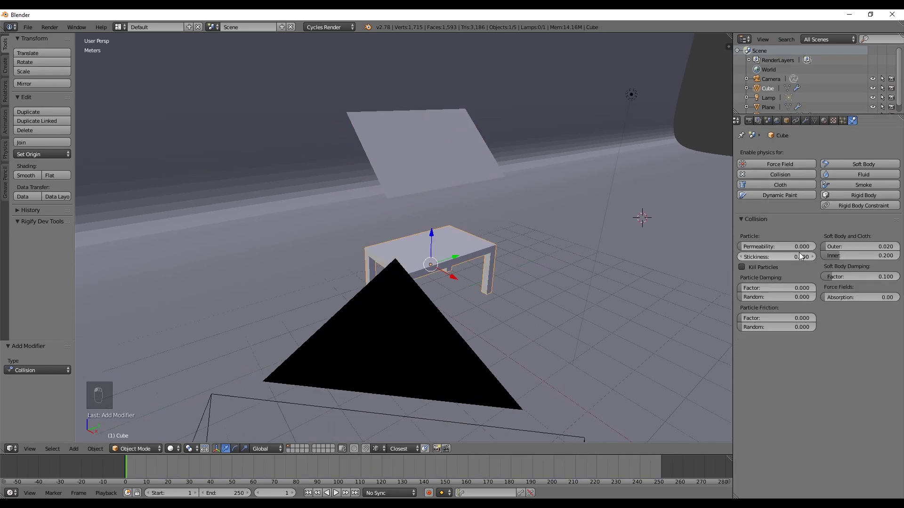
{"action": "left_click_drag", "start_coordinate": [715, 266], "coordinate": [649, 271]}
{"action": "left_click_drag", "start_coordinate": [796, 178], "coordinate": [435, 151]}
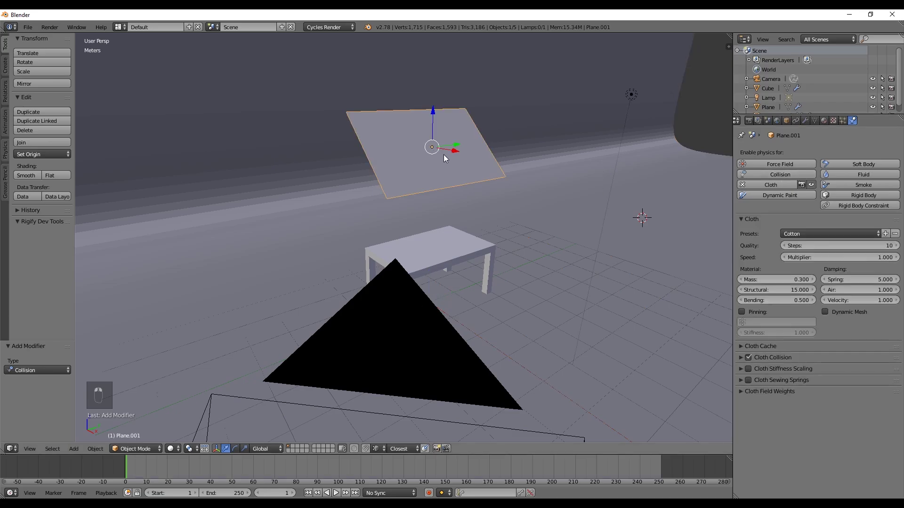
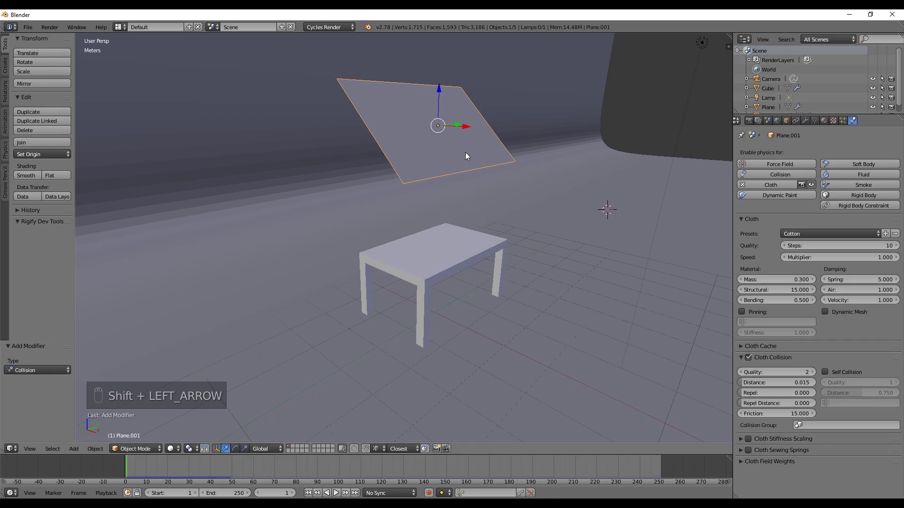
- Subdivide the cloth plane several times via W > Subdivide into a dense grid
{"action": "key", "text": "Tab"}
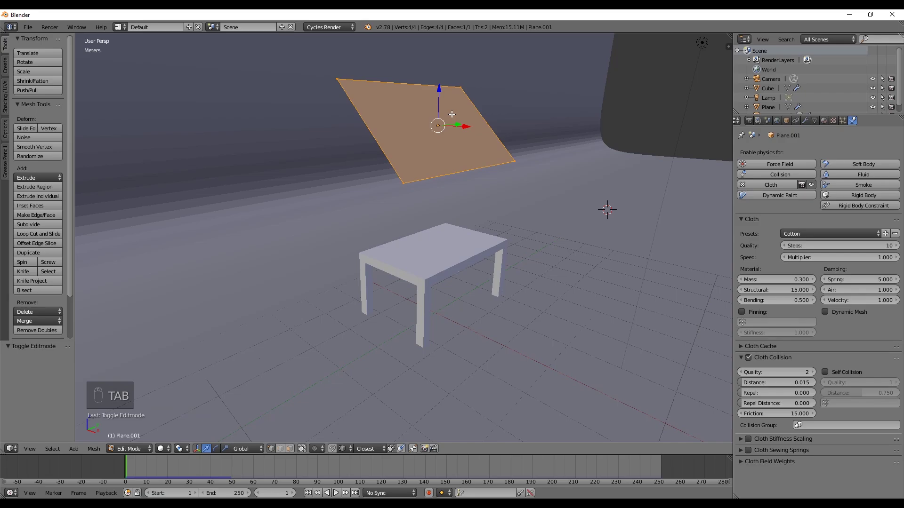
{"action": "key", "text": "w"}
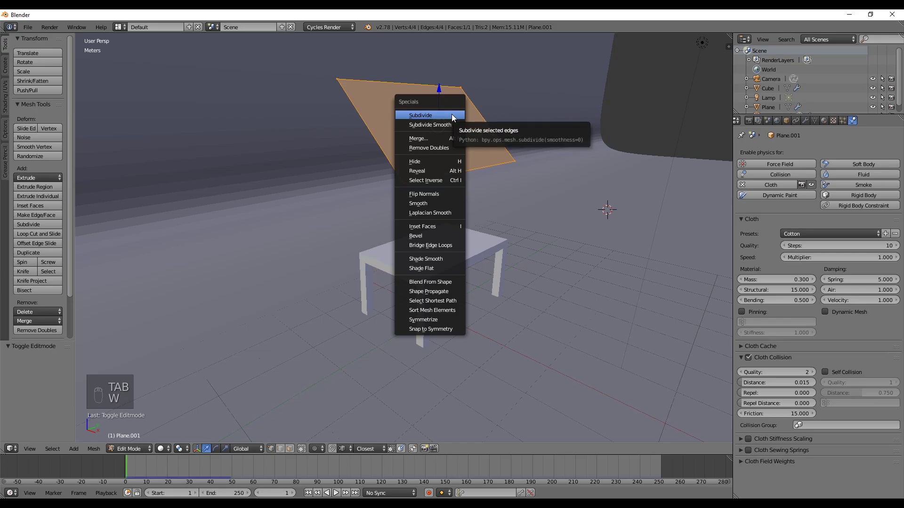
{"action": "key", "text": "w"}
{"action": "key", "text": "w"}
{"action": "key", "text": "w"}
{"action": "key", "text": "Tab"}
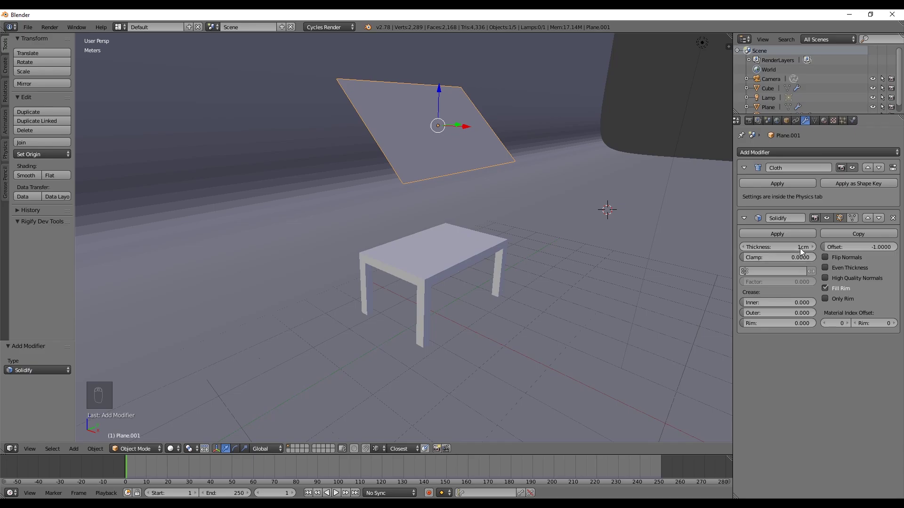
- Add a Subdivision Surface modifier to the cloth and play the simulation to test the drape
{"action": "left_click_drag", "start_coordinate": [390, 181], "coordinate": [758, 323]}
{"action": "middle_click", "coordinate": [815, 398]}
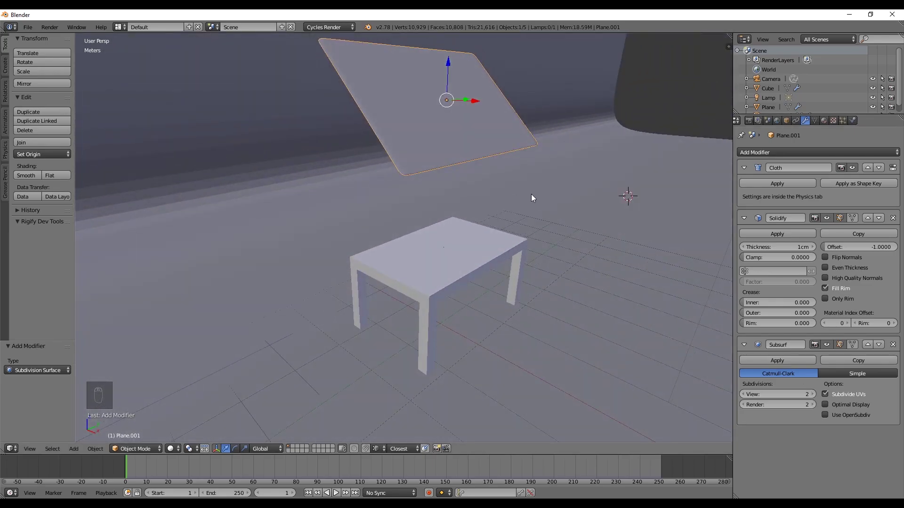
{"action": "key", "text": "alt+a"}
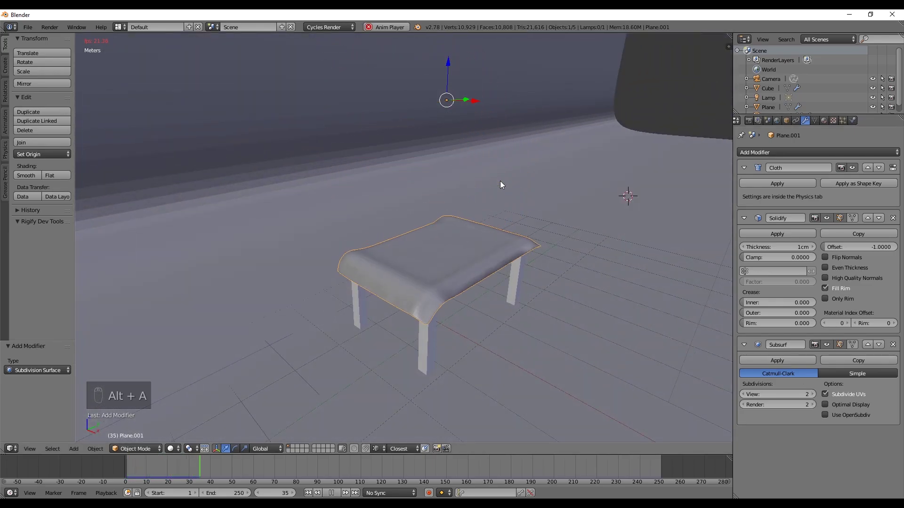
{"action": "key", "text": "alt+a"}
- Set the draped cloth to Shade Smooth and rewind the animation to frame 1
{"action": "left_click_drag", "start_coordinate": [430, 324], "coordinate": [475, 367]}
{"action": "left_click_drag", "start_coordinate": [469, 341], "coordinate": [523, 326]}
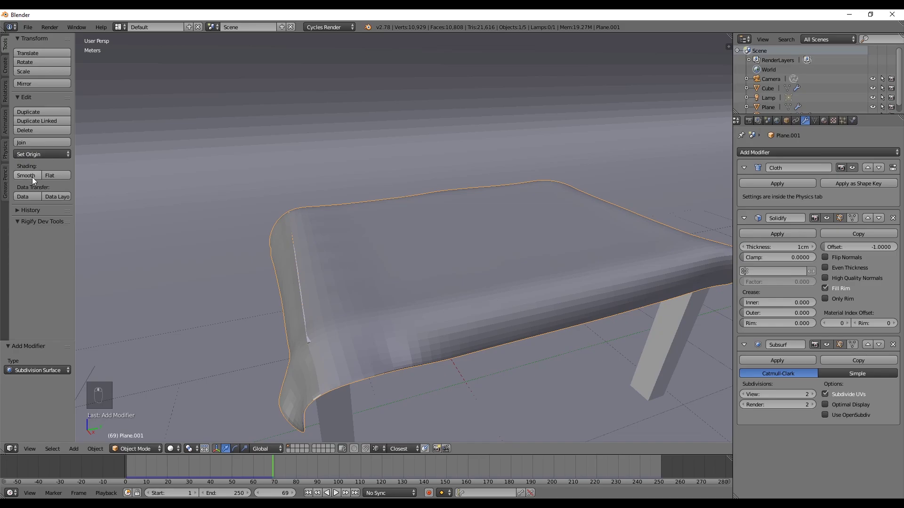
{"action": "left_click_drag", "start_coordinate": [380, 239], "coordinate": [419, 205]}
{"action": "key", "text": "shift+Left"}
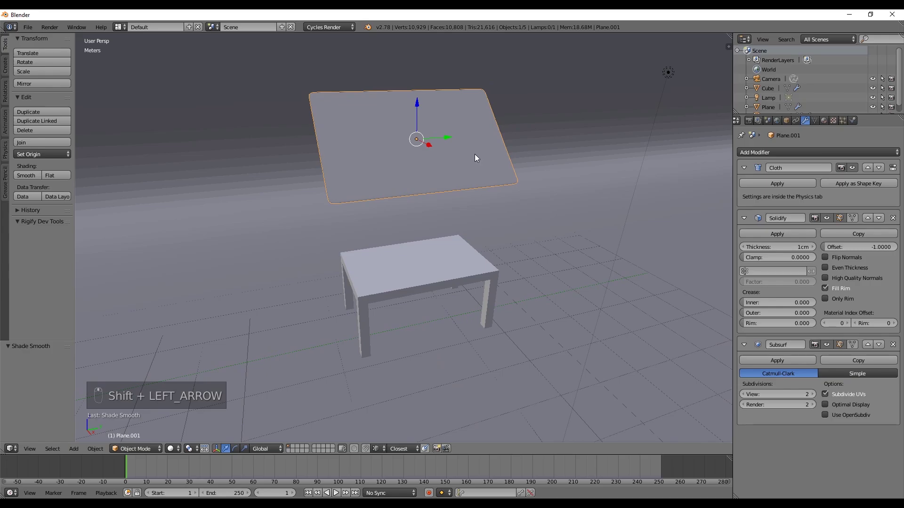
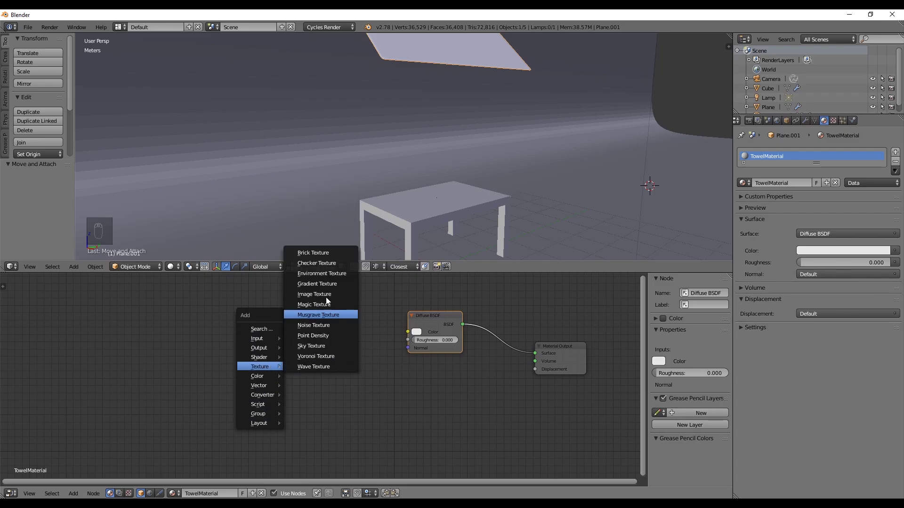
- Arrange the TowelMaterial nodes and add an Image Texture node feeding the Diffuse colour
{"action": "left_click_drag", "start_coordinate": [223, 349], "coordinate": [223, 315]}
{"action": "key", "text": "shift+a"}
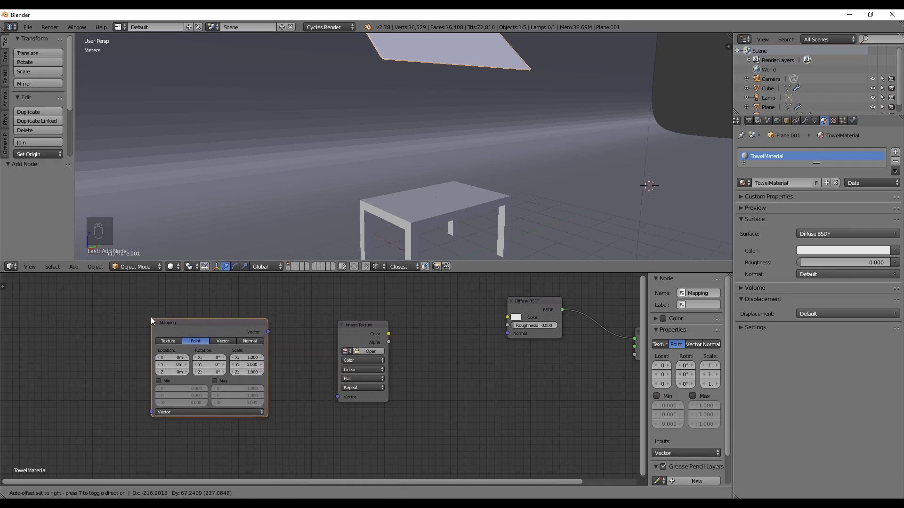
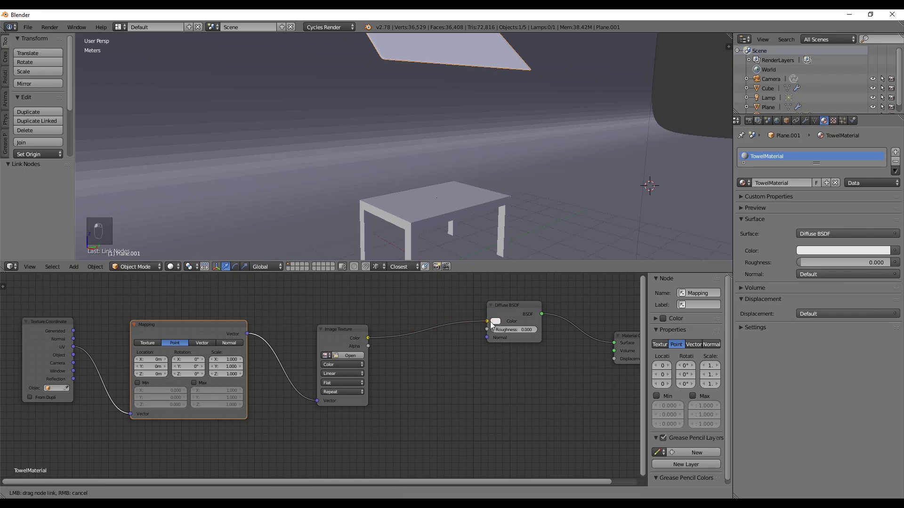
- UV-unwrap the whole cloth mesh so the red checked texture shows, with the Mapping scale doubled to 2
{"action": "left_click_drag", "start_coordinate": [417, 203], "coordinate": [419, 182]}
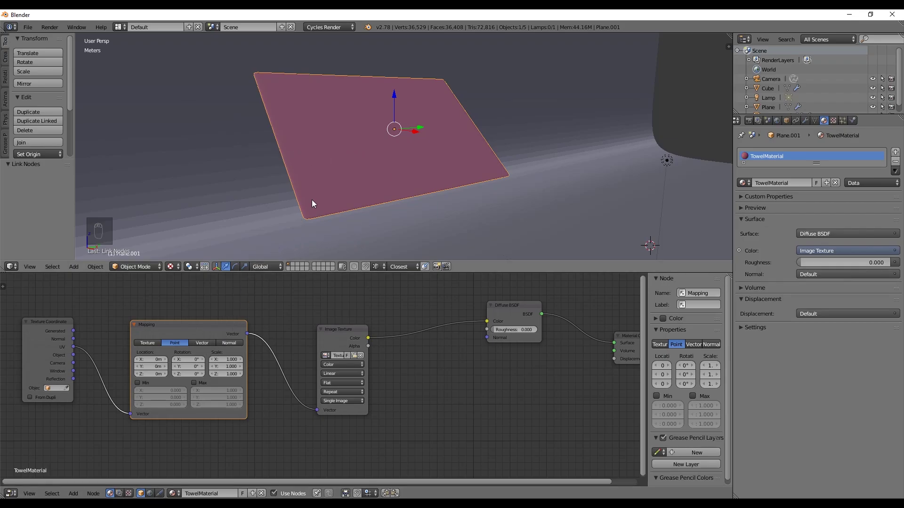
{"action": "key", "text": "Tab"}
{"action": "key", "text": "a"}
{"action": "key", "text": "a"}
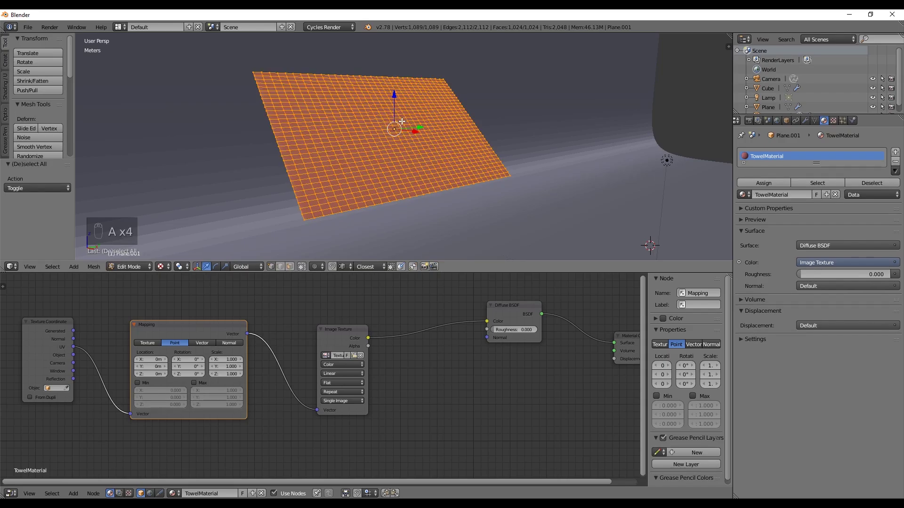
{"action": "key", "text": "u"}
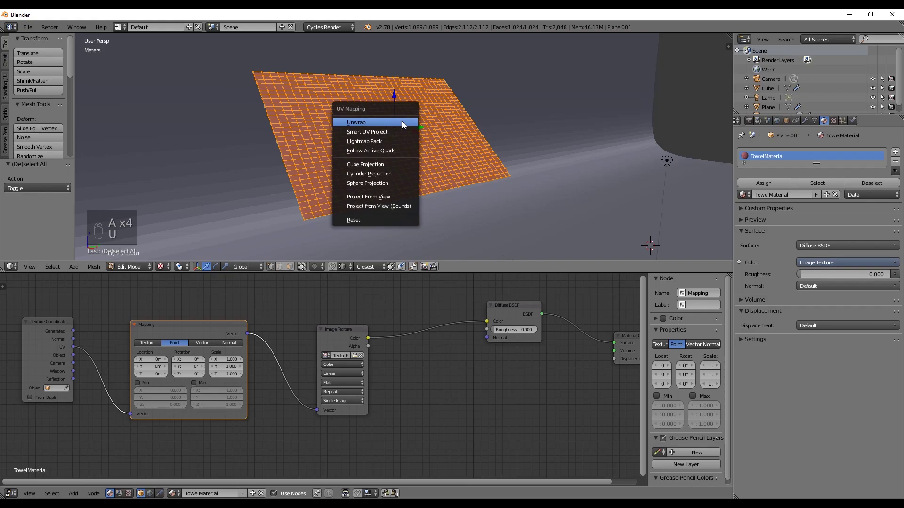
{"action": "key", "text": "Tab"}
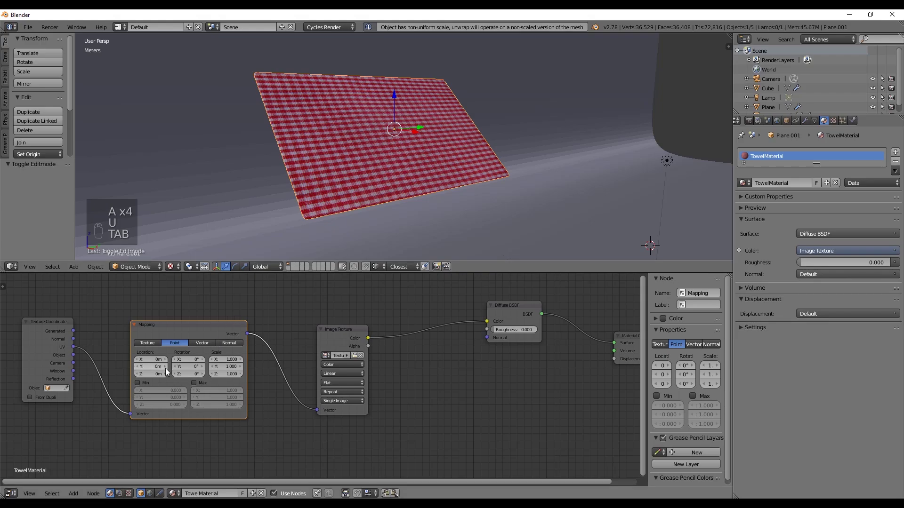
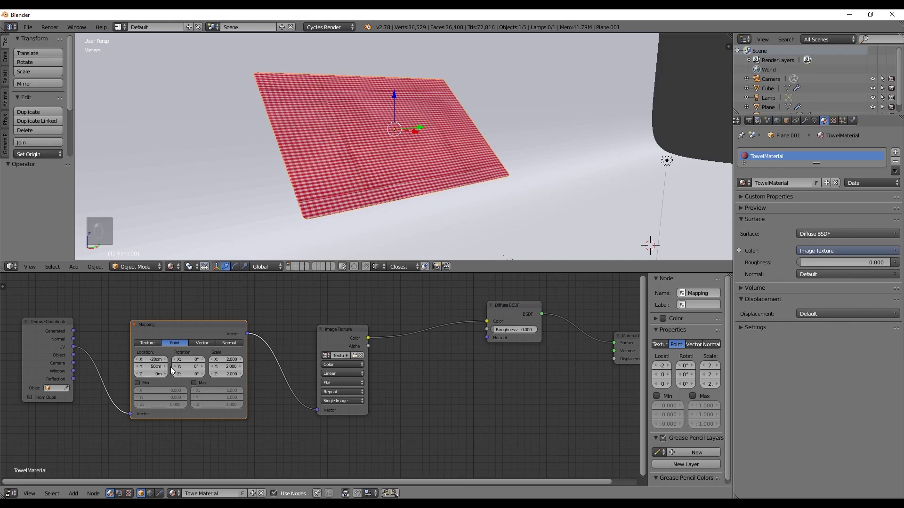
{"action": "left_click_drag", "start_coordinate": [533, 240], "coordinate": [474, 218]}
{"action": "left_click_drag", "start_coordinate": [473, 219], "coordinate": [452, 204]}
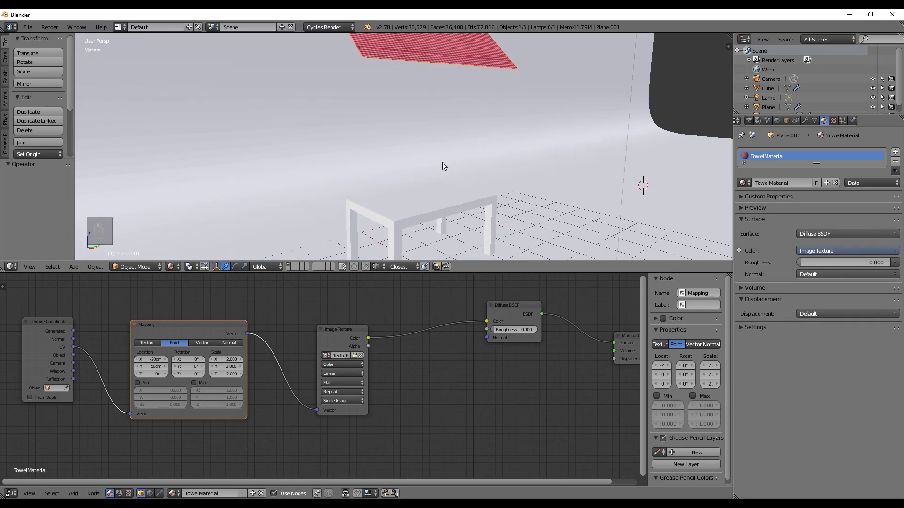
- Orbit around the table and check it through the camera before enabling its Collision physics
{"action": "left_click_drag", "start_coordinate": [445, 165], "coordinate": [431, 181]}
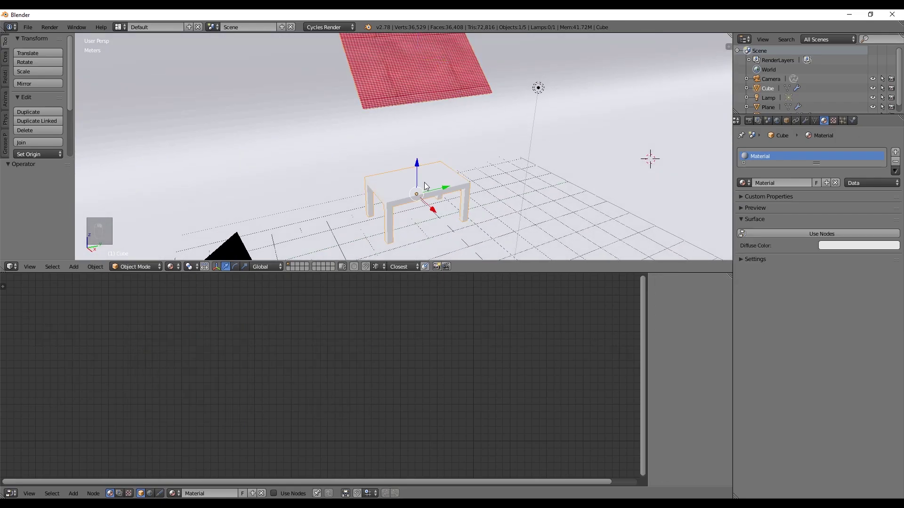
{"action": "left_click_drag", "start_coordinate": [455, 170], "coordinate": [843, 124]}
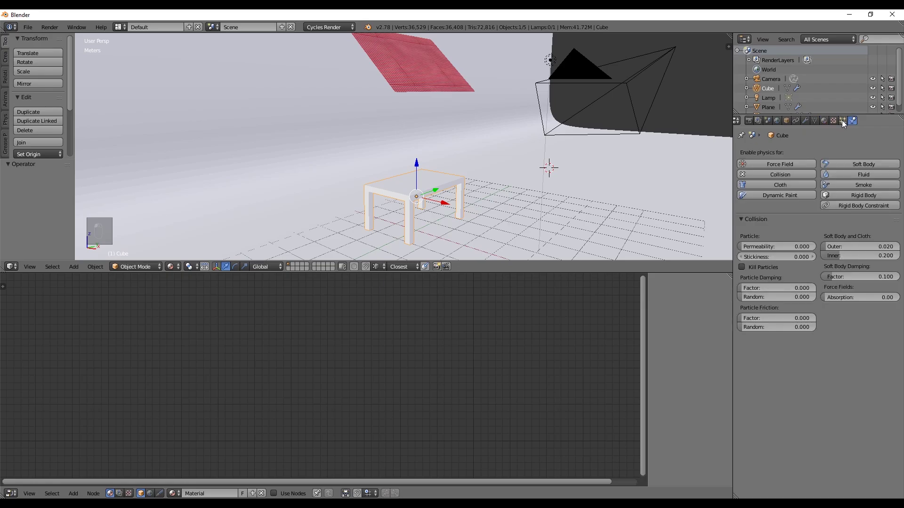
{"action": "key", "text": "KP_0"}
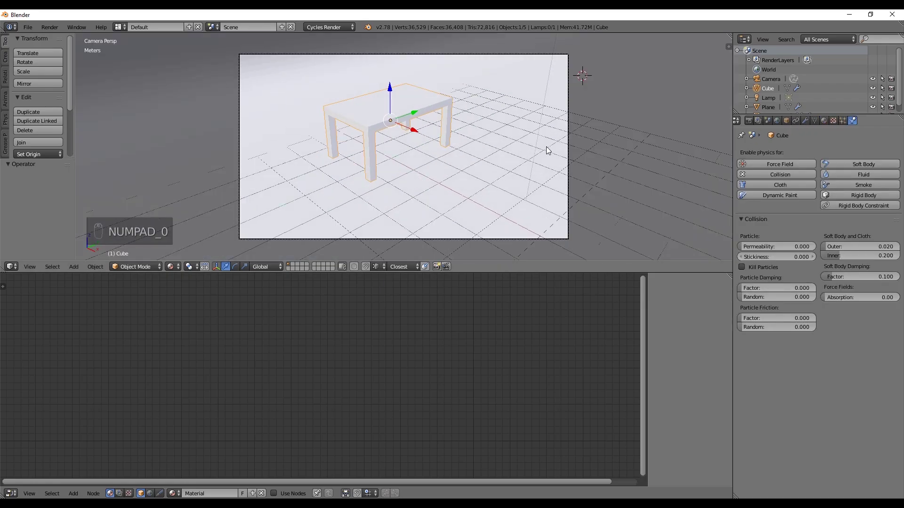
{"action": "key", "text": "shift+Left"}
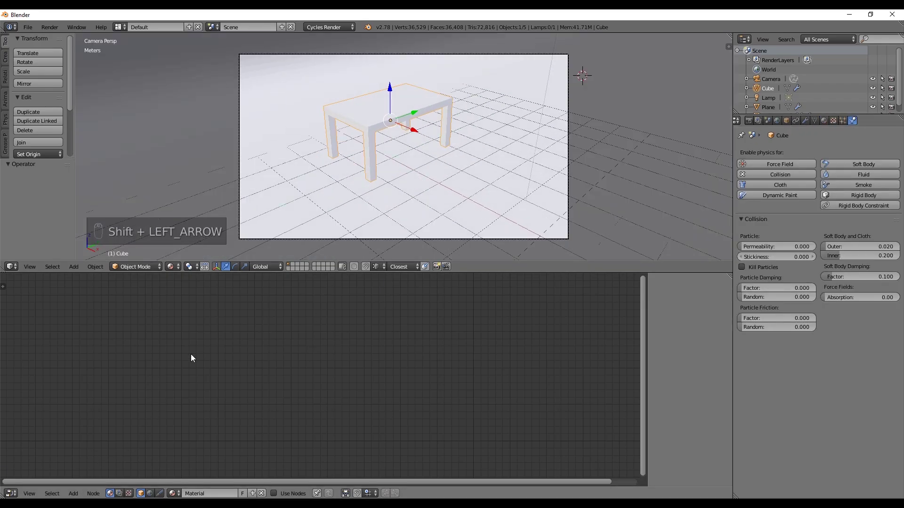
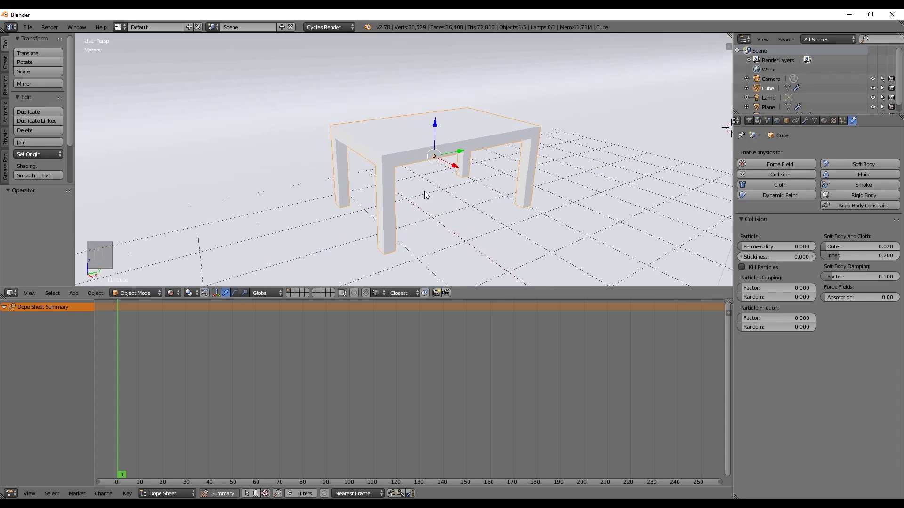
- Raise the camera in camera view and keyframe its location and rotation
{"action": "key", "text": "ctrl+Up"}
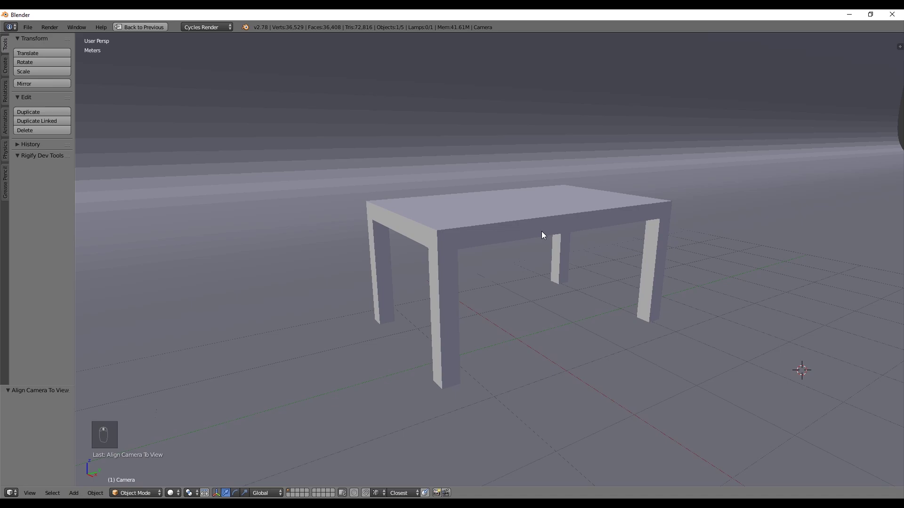
{"action": "key", "text": "ctrl+alt+KP_0"}
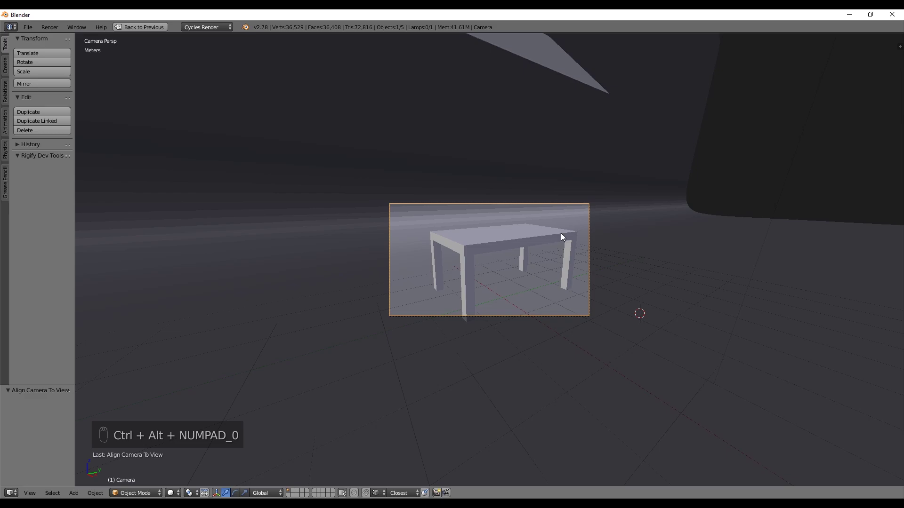
{"action": "key", "text": "g"}
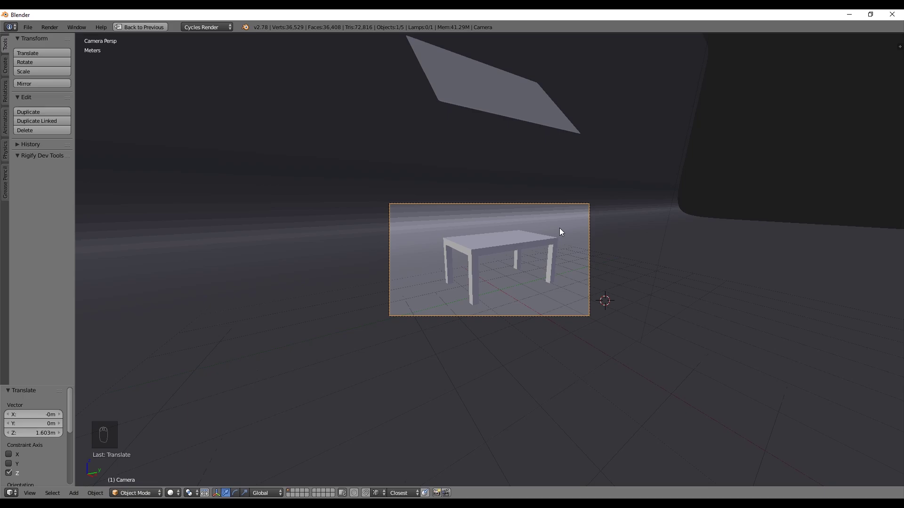
{"action": "key", "text": "shift+Right"}
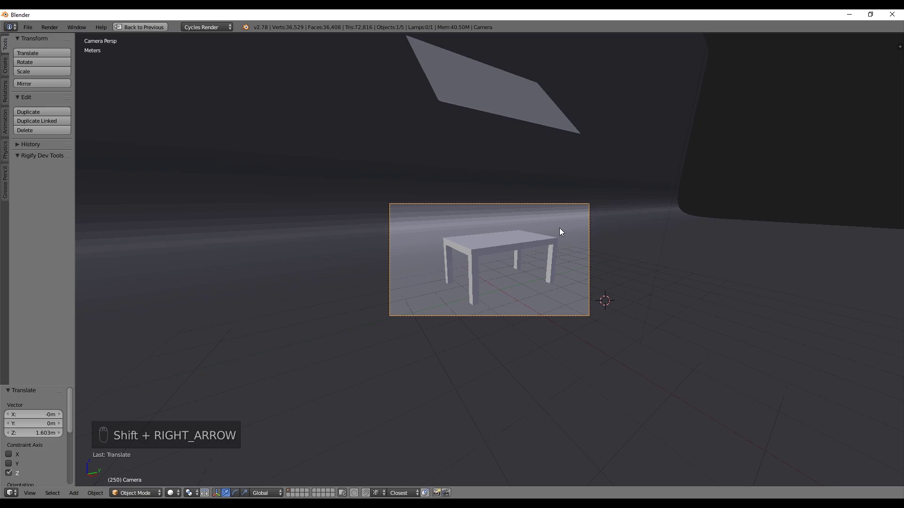
{"action": "key", "text": "i"}
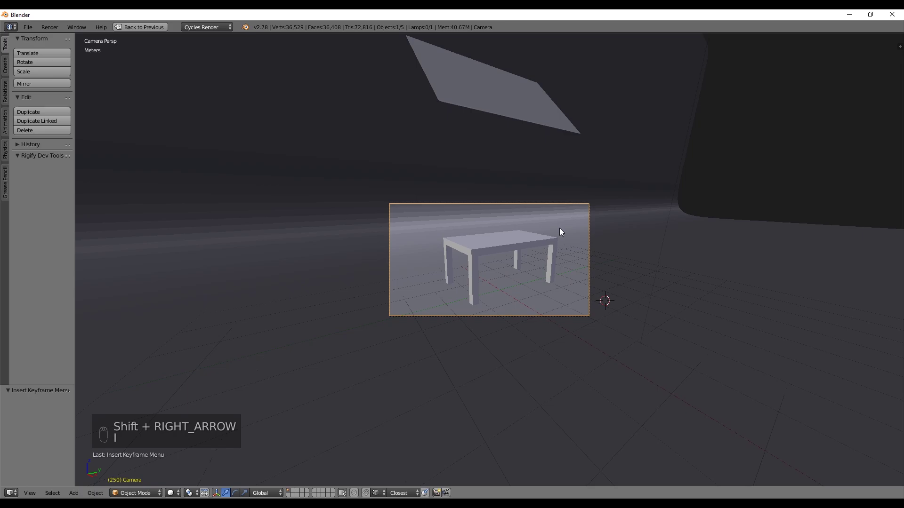
{"action": "key", "text": "i"}
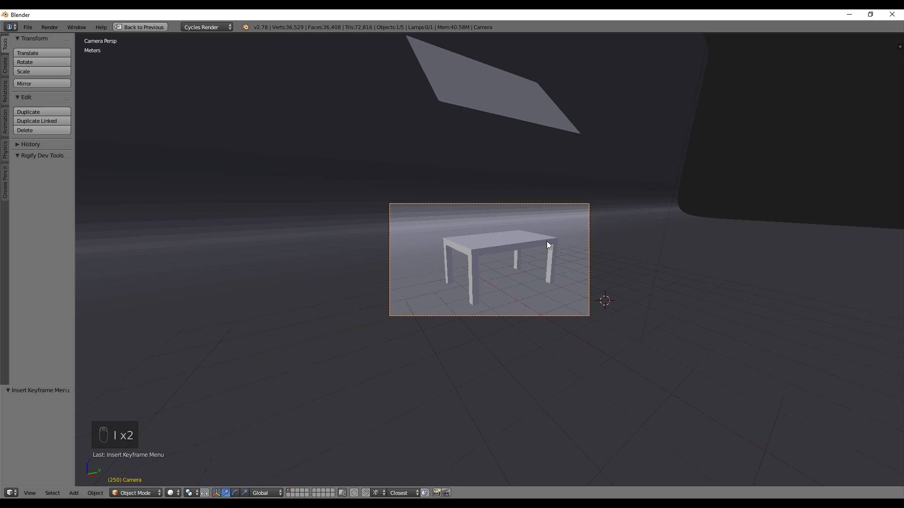
- Align the camera to a second viewpoint and insert another LocRot keyframe
{"action": "key", "text": "shift+Left"}
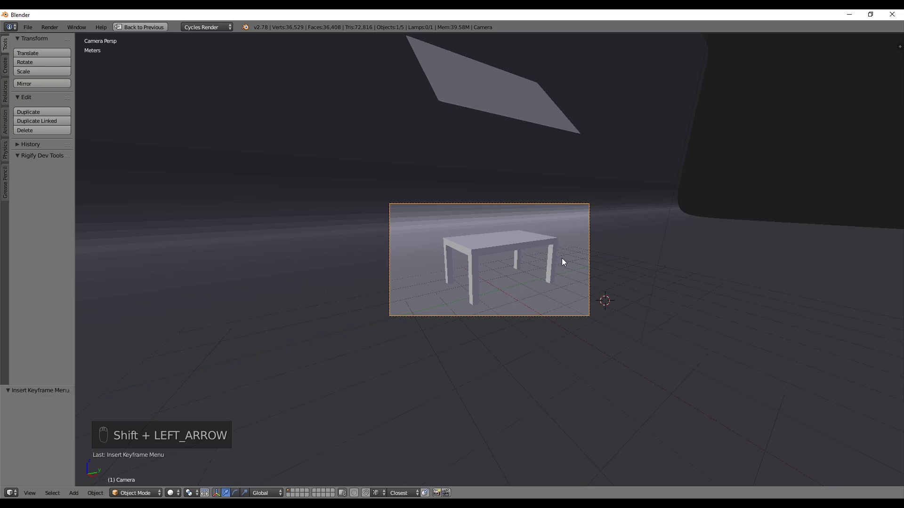
{"action": "left_click_drag", "start_coordinate": [563, 265], "coordinate": [568, 266]}
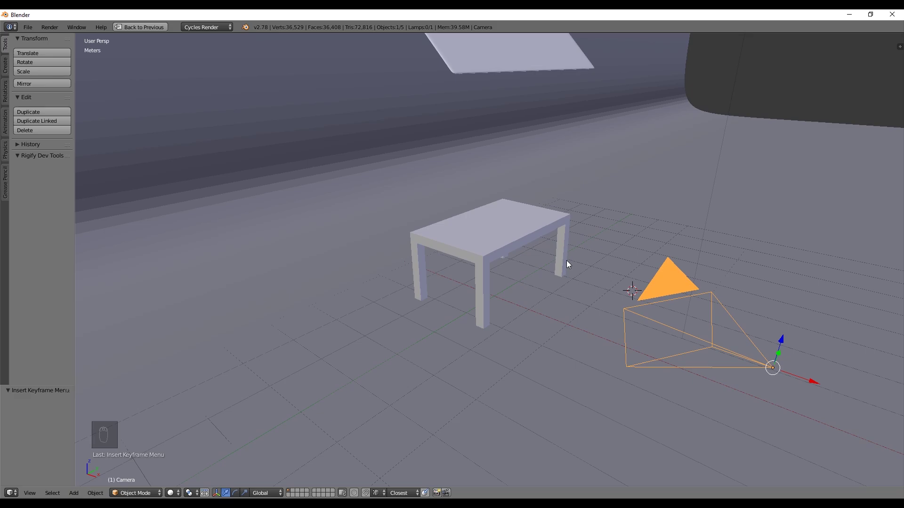
{"action": "key", "text": "ctrl+alt+KP_0"}
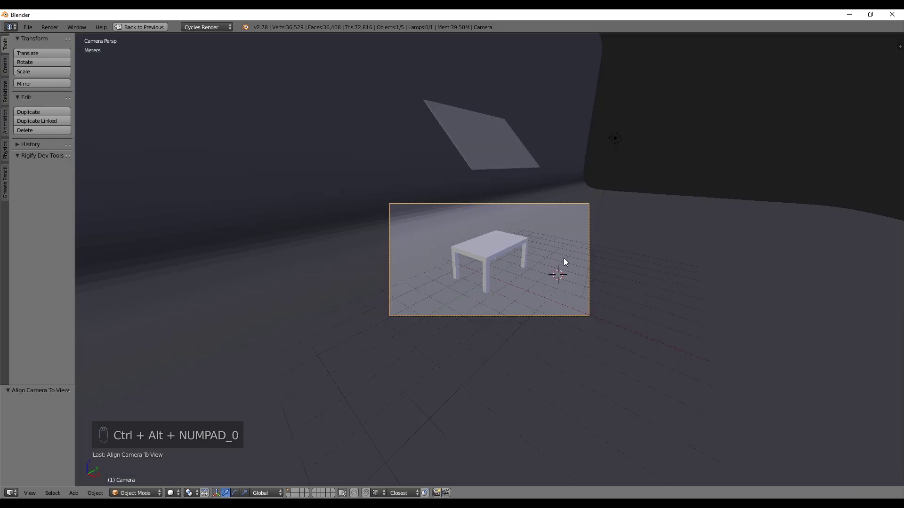
{"action": "key", "text": "ctrl+i"}
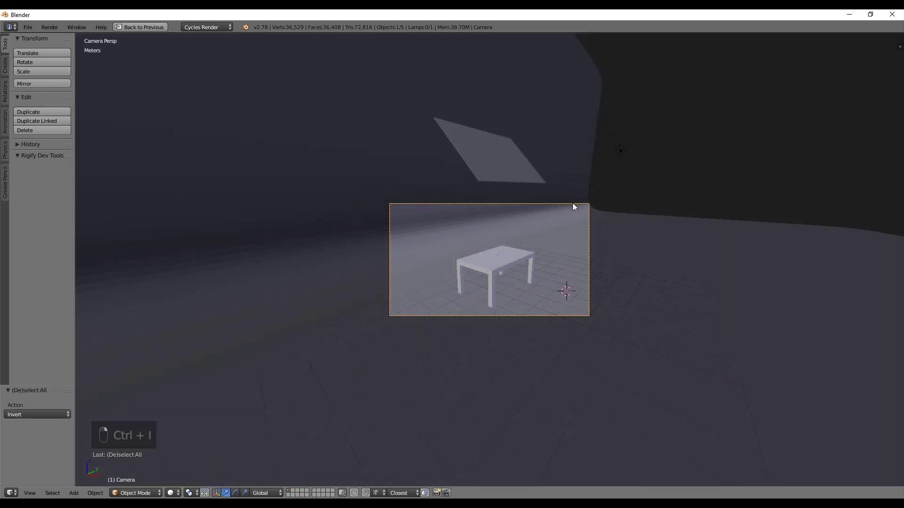
{"action": "key", "text": "i"}
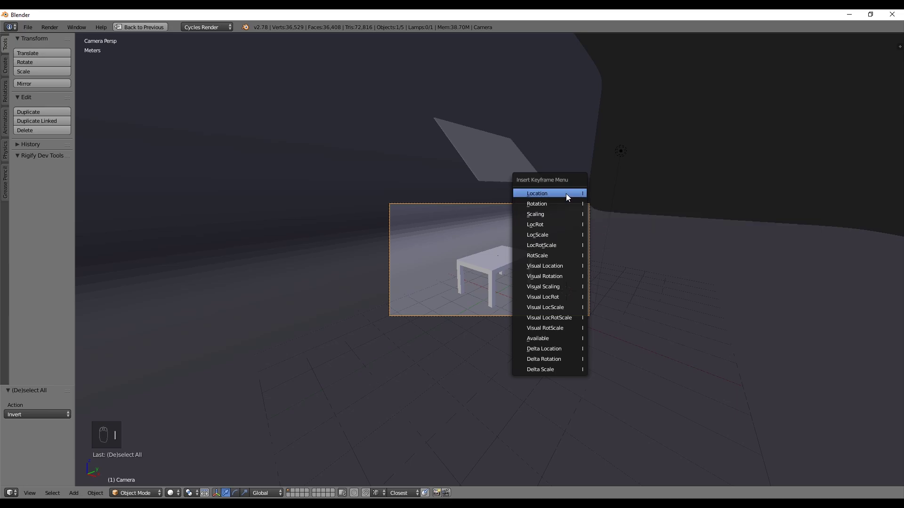
{"action": "key", "text": "i"}
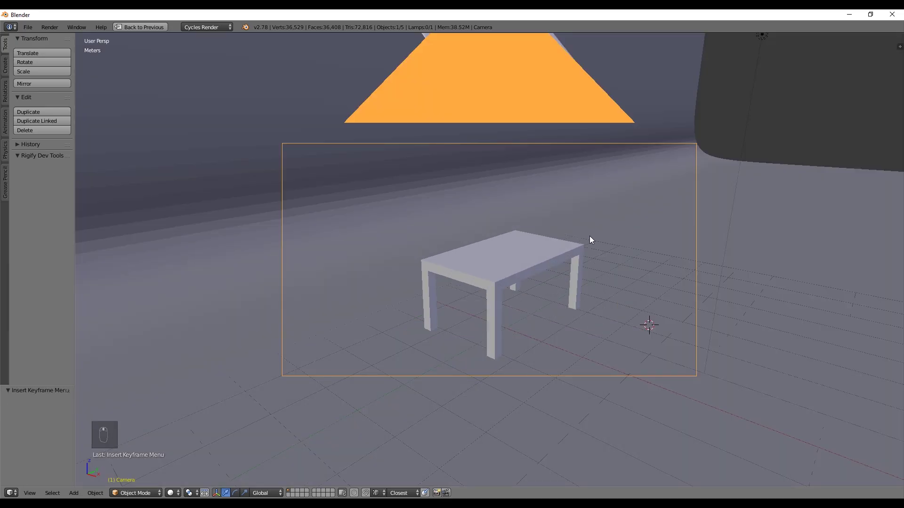
{"action": "key", "text": "ctrl+Up"}
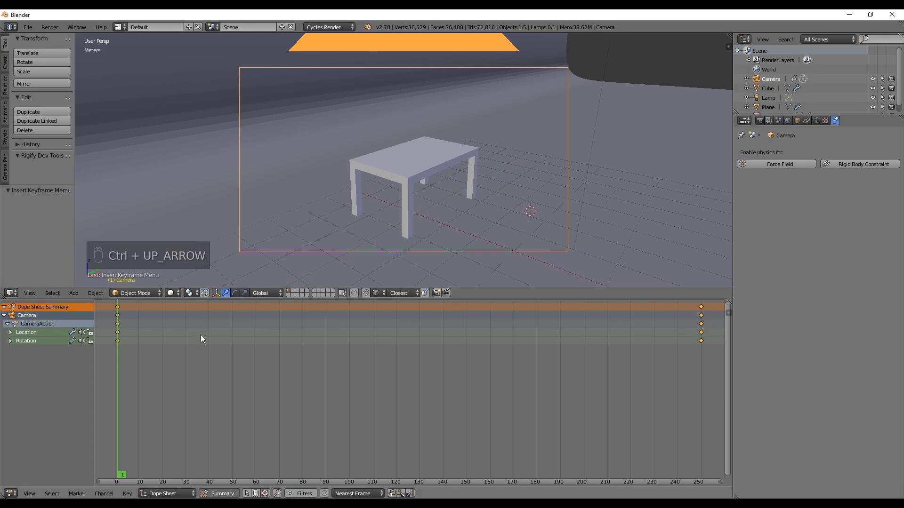
- Move the later camera keyframes to about frame 130 in the Dope Sheet and rewind to the start
{"action": "key", "text": "a"}
{"action": "key", "text": "b"}
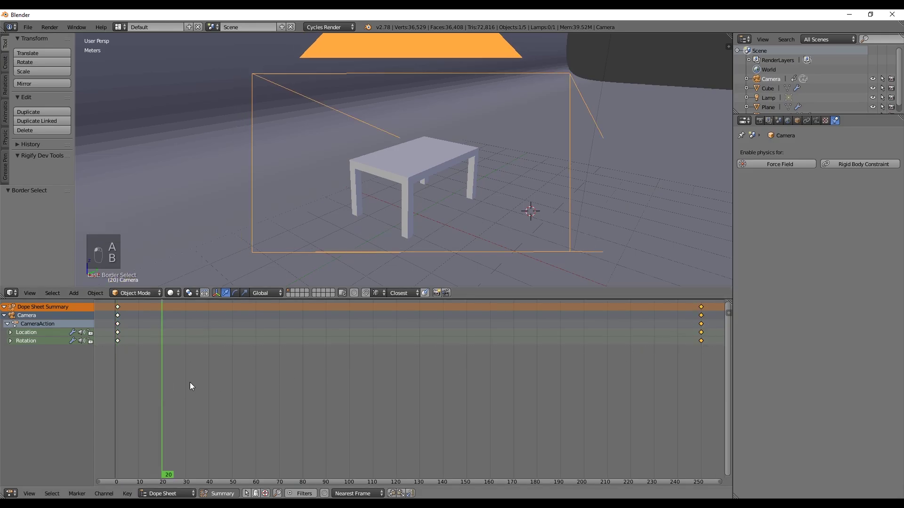
{"action": "key", "text": "KP_0"}
{"action": "key", "text": "alt+a"}
{"action": "key", "text": "b"}
{"action": "key", "text": "g"}
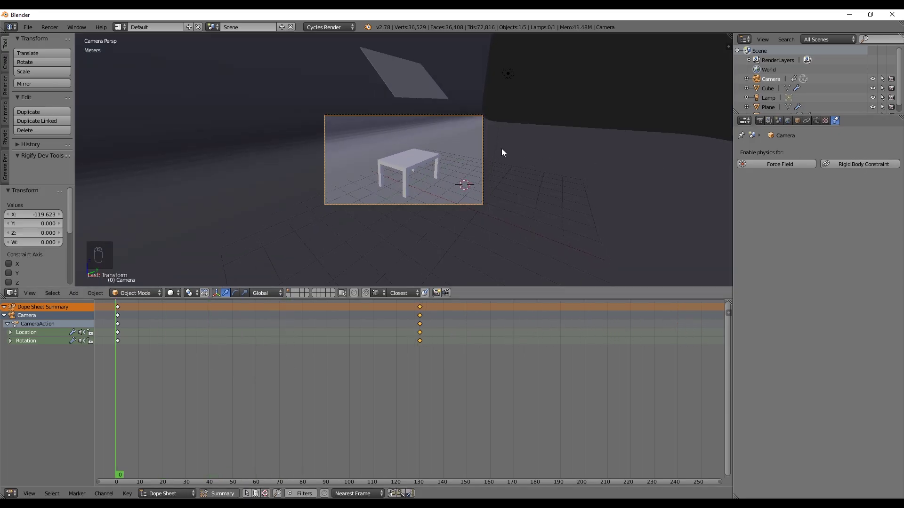
{"action": "key", "text": "shift+Left"}
- Play the cloth falling, then lower the table about 28 cm along Z in wireframe view
{"action": "key", "text": "alt+a"}
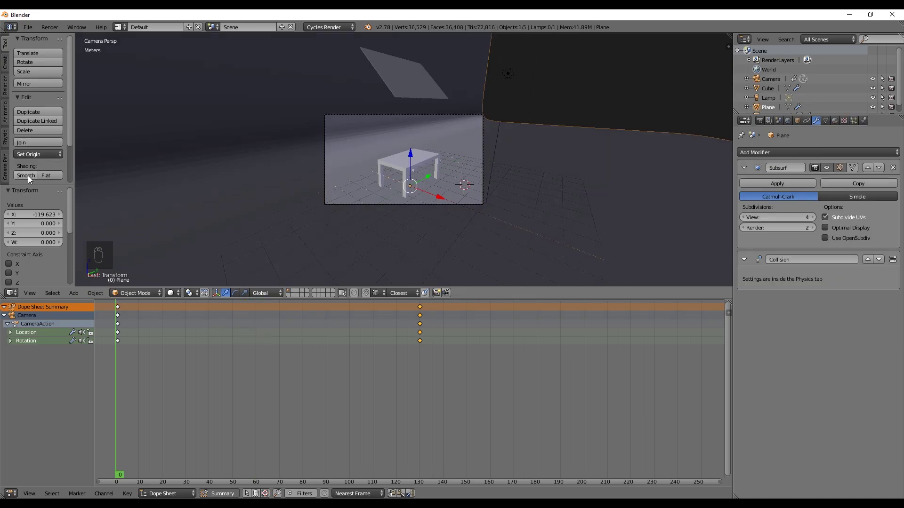
{"action": "left_click_drag", "start_coordinate": [31, 179], "coordinate": [422, 169]}
{"action": "key", "text": "z"}
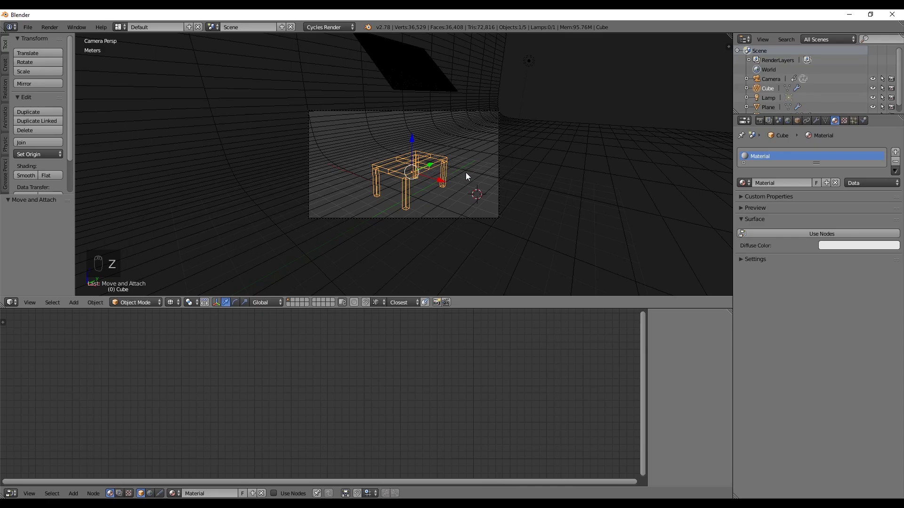
{"action": "key", "text": "g"}
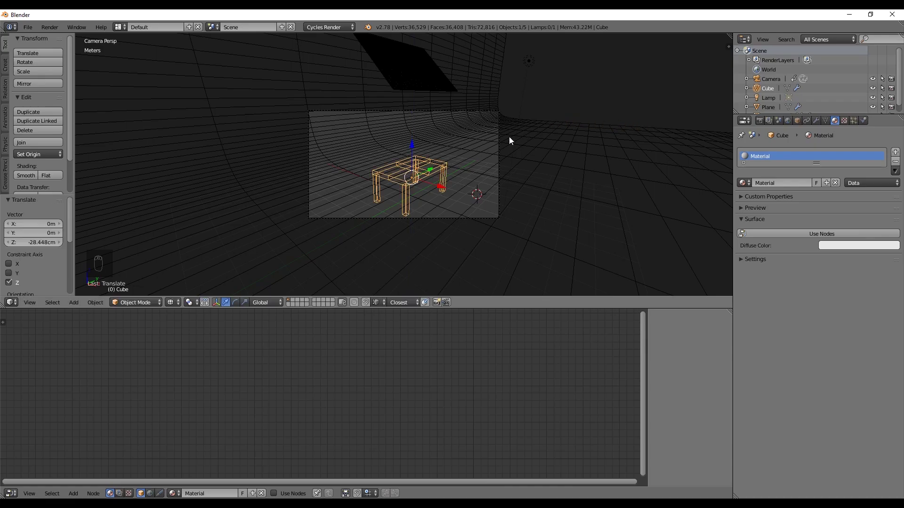
{"action": "key", "text": "ctrl+shift+Tab"}
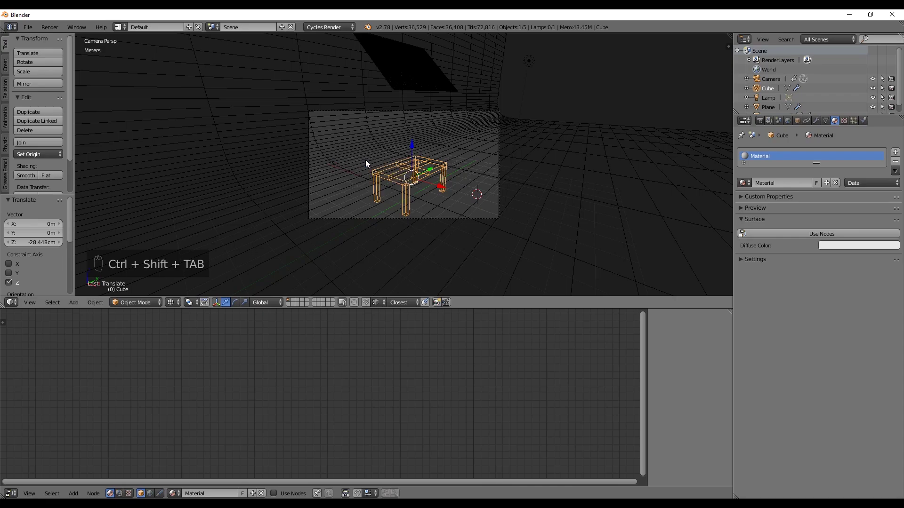
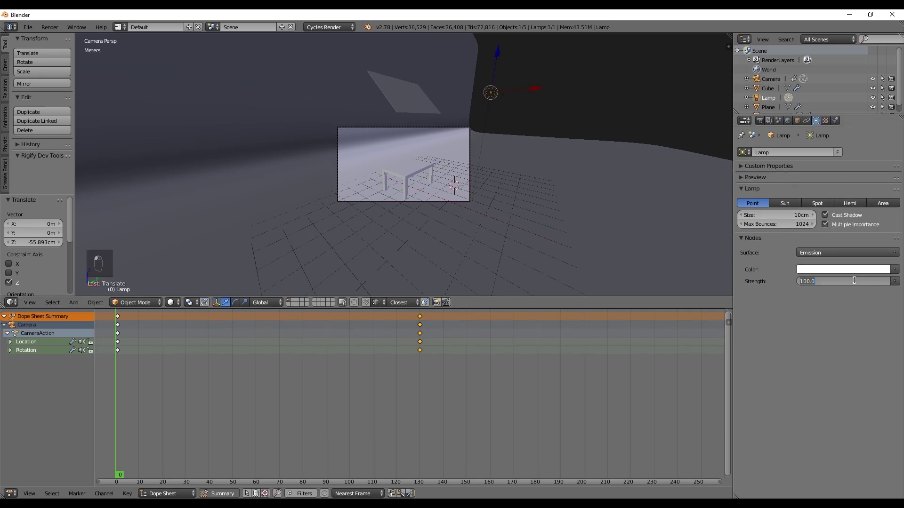
- Set the point lamp strength to 1000 with a warm cream colour and preview it rendered from above
{"action": "key", "text": "KP_0"}
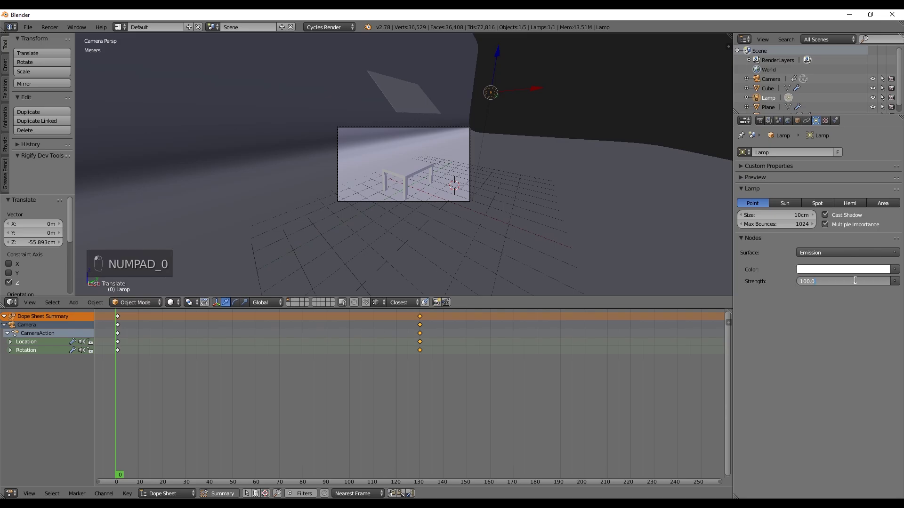
{"action": "key", "text": "BackSpace"}
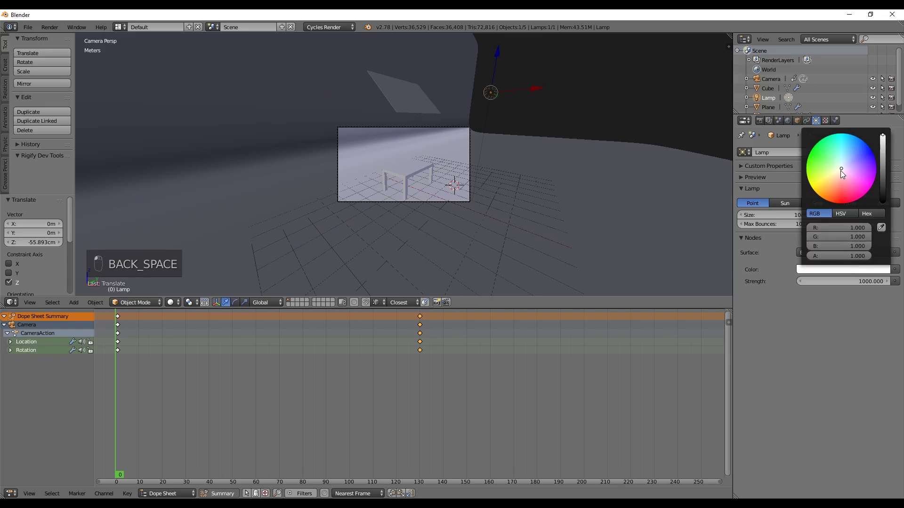
{"action": "key", "text": "shift+z"}
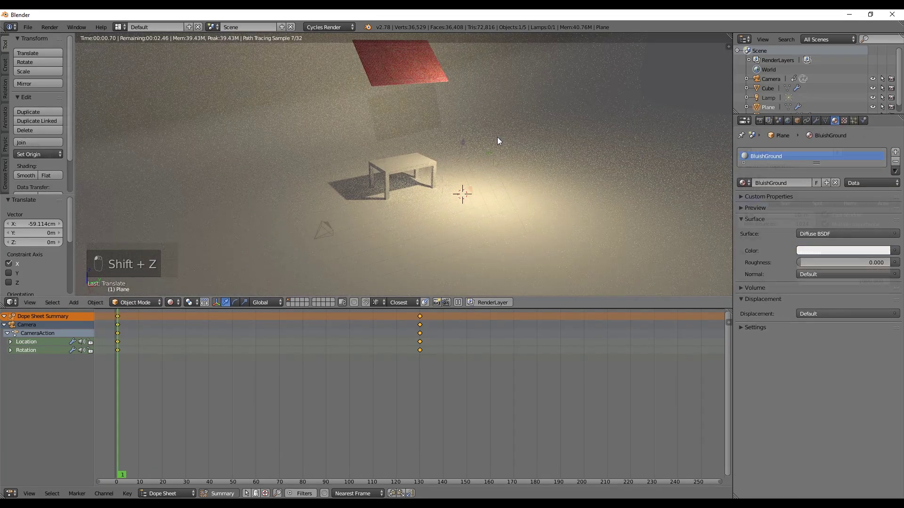
{"action": "key", "text": "shift+z"}
{"action": "key", "text": "KP_7"}
{"action": "key", "text": "KP_5"}
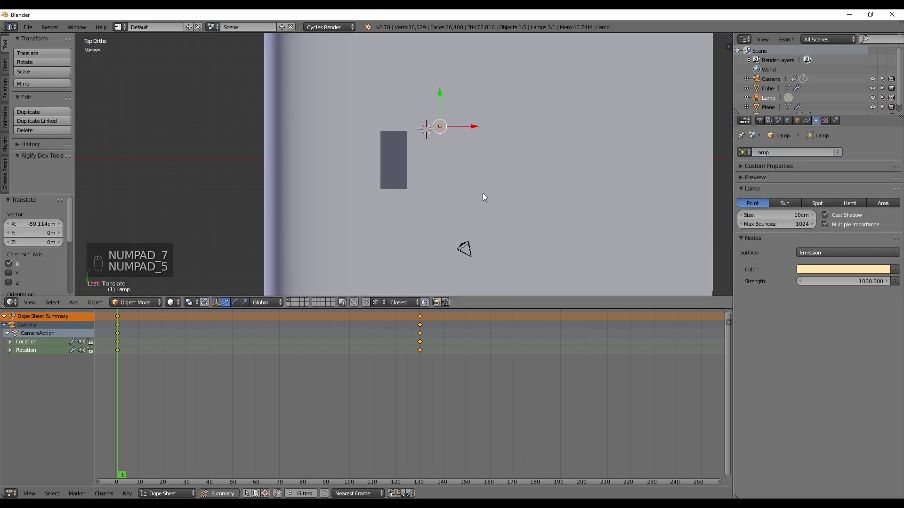
- Duplicate the warm lamp across the table as a pale blue lamp at strength 333 and preview it
{"action": "key", "text": "KP_7"}
{"action": "key", "text": "shift+d"}
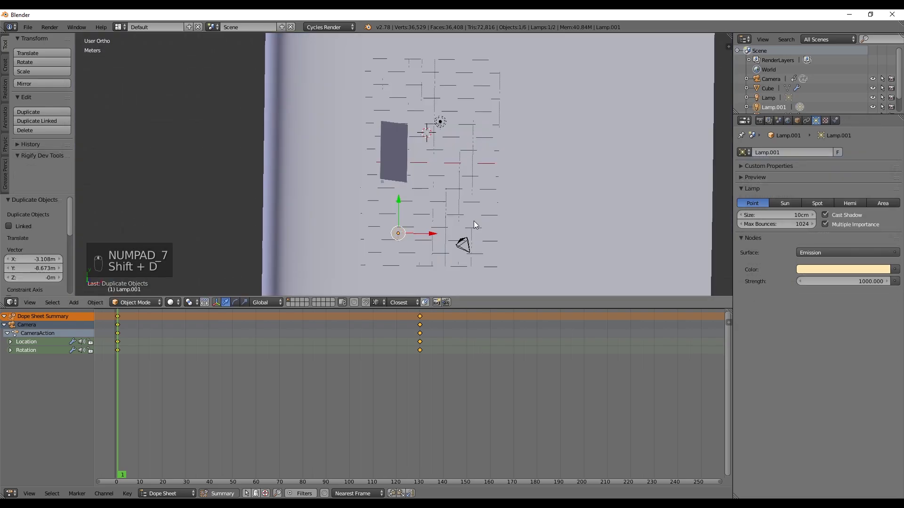
{"action": "key", "text": "KP_5"}
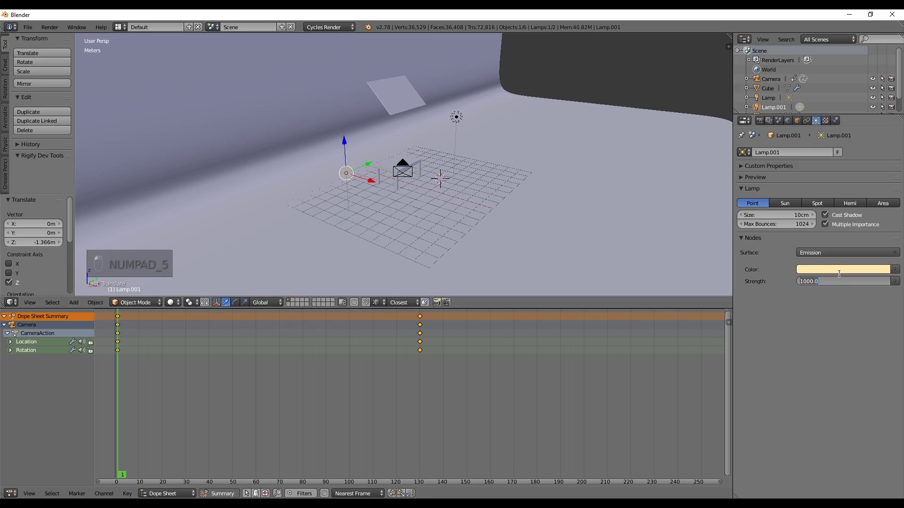
{"action": "key", "text": "KP_3"}
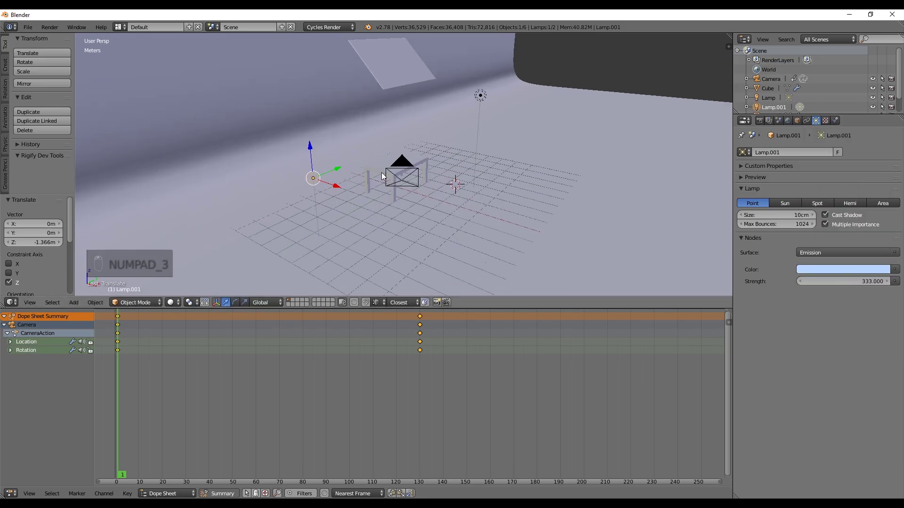
{"action": "key", "text": "KP_0"}
{"action": "key", "text": "shift+z"}
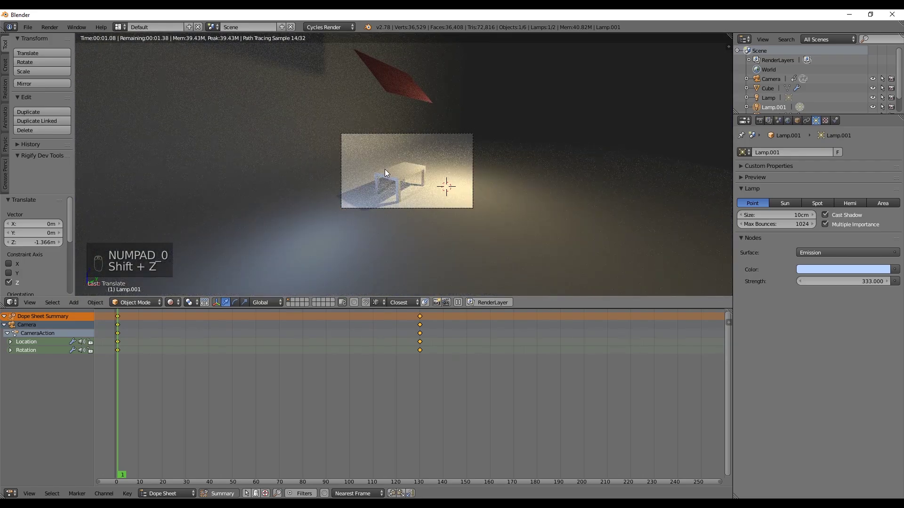
{"action": "key", "text": "z"}
- Reposition the blue lamp in wireframe and confirm its new placement by the backdrop
{"action": "key", "text": "shift+z"}
{"action": "middle_click", "coordinate": [419, 166]}
{"action": "key", "text": "z"}
{"action": "middle_click", "coordinate": [459, 204]}
{"action": "key", "text": "KP_0"}
{"action": "key", "text": "shift+z"}
{"action": "key", "text": "z"}
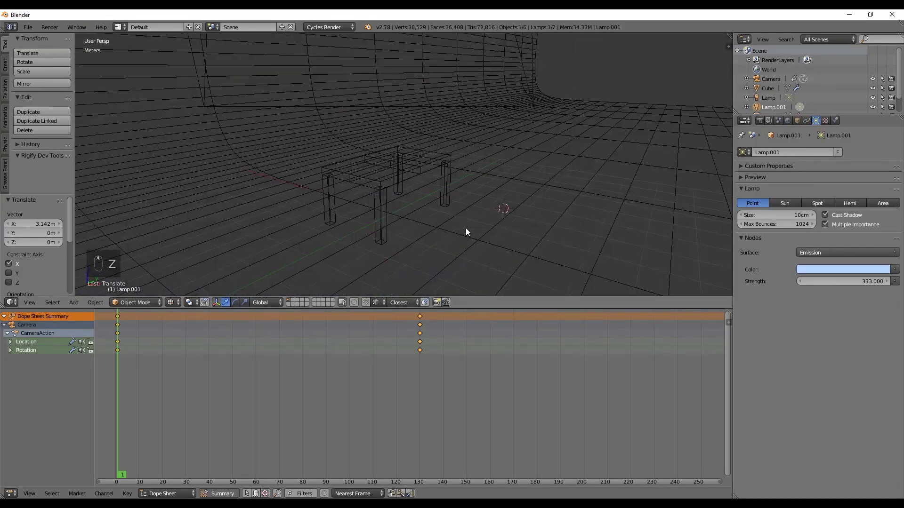
{"action": "left_click_drag", "start_coordinate": [453, 205], "coordinate": [458, 185]}
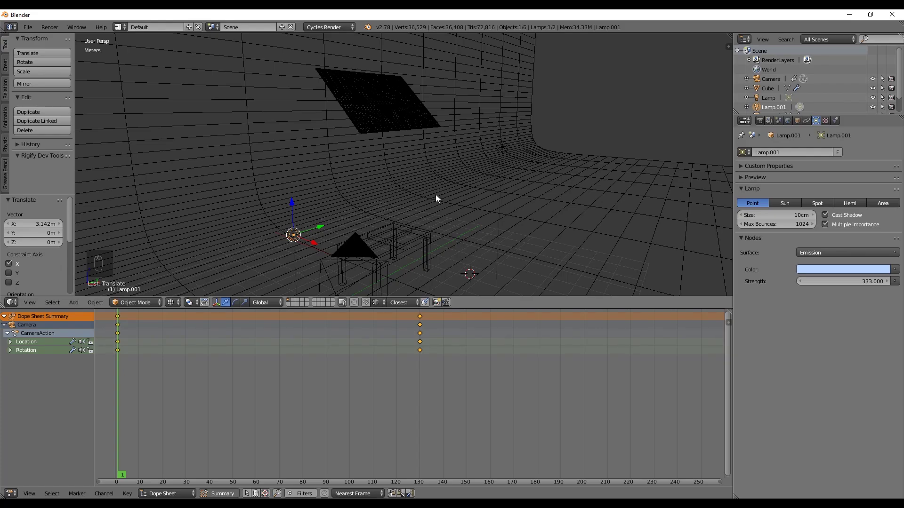
- Snap the 3D cursor to the table and add a plain axes empty there
{"action": "key", "text": "KP_0"}
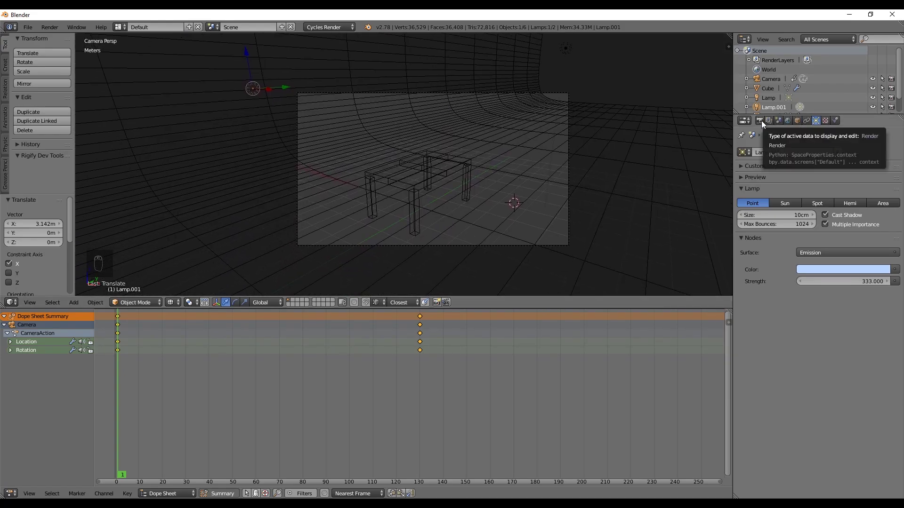
{"action": "left_click_drag", "start_coordinate": [571, 97], "coordinate": [408, 180]}
{"action": "left_click_drag", "start_coordinate": [407, 186], "coordinate": [420, 178]}
{"action": "key", "text": "shift+s"}
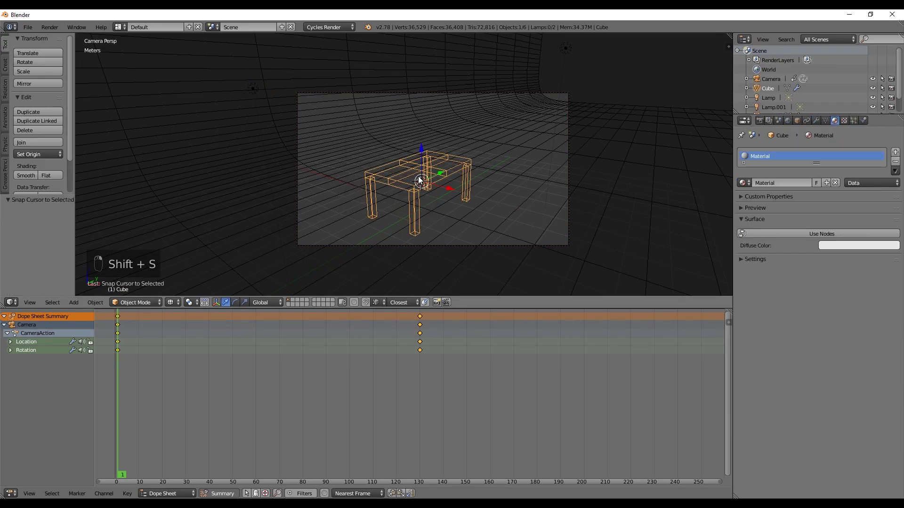
{"action": "key", "text": "shift+a"}
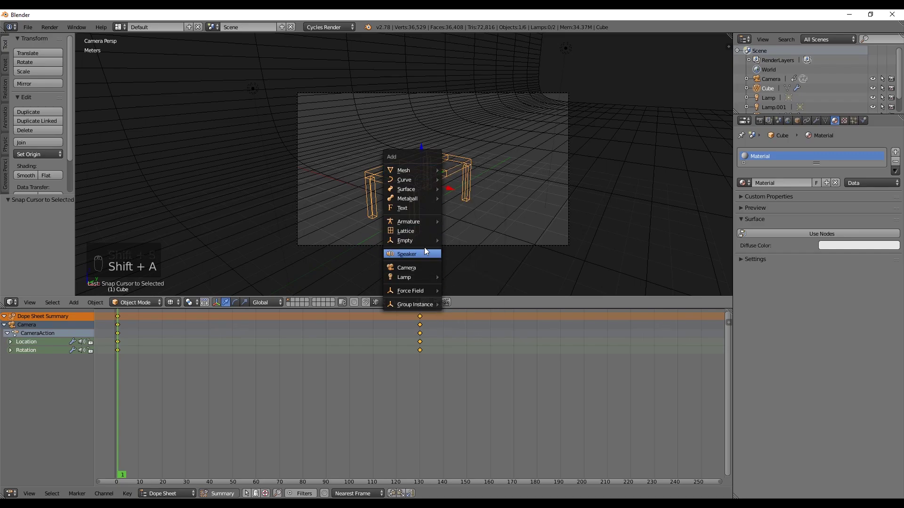
{"action": "left_click_drag", "start_coordinate": [439, 175], "coordinate": [402, 185]}
{"action": "left_click_drag", "start_coordinate": [413, 147], "coordinate": [474, 126]}
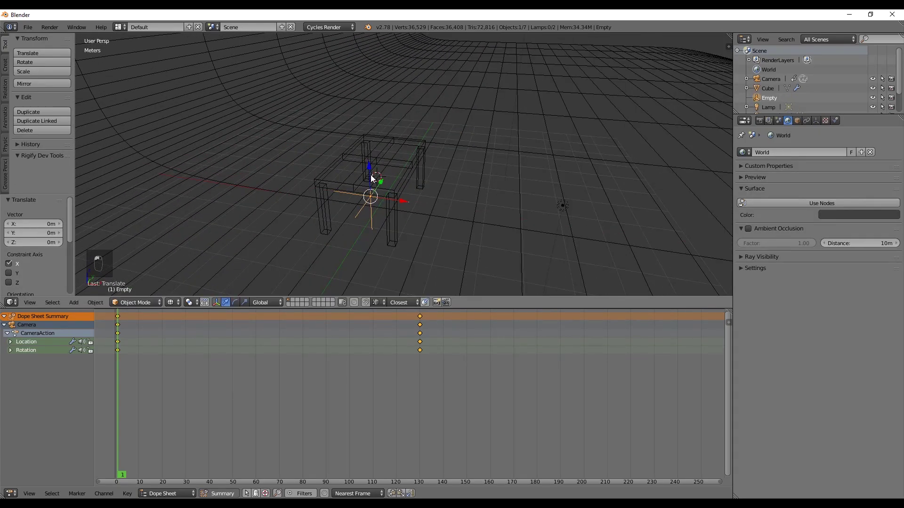
- Rename the empty CameraTarget and go to the camera's Depth of Field focus list
{"action": "left_click_drag", "start_coordinate": [367, 185], "coordinate": [741, 167]}
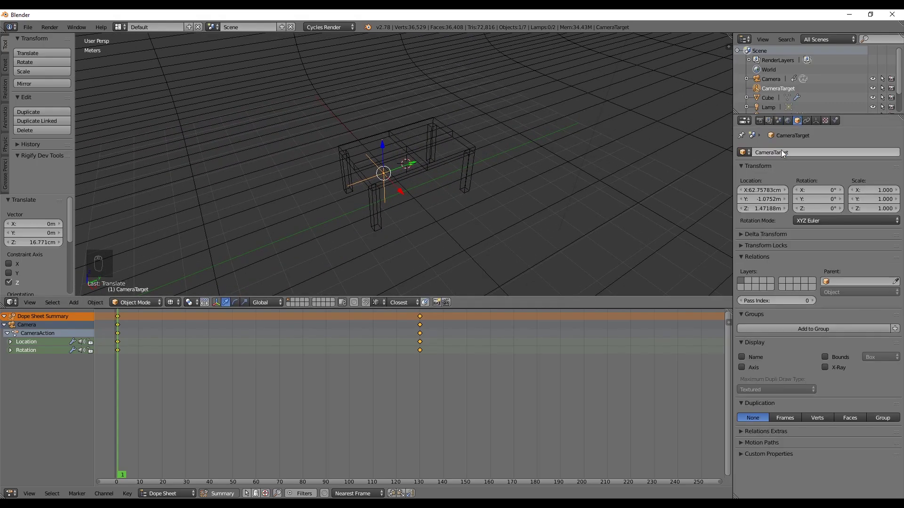
{"action": "left_click_drag", "start_coordinate": [496, 160], "coordinate": [312, 224]}
{"action": "left_click_drag", "start_coordinate": [312, 224], "coordinate": [810, 139]}
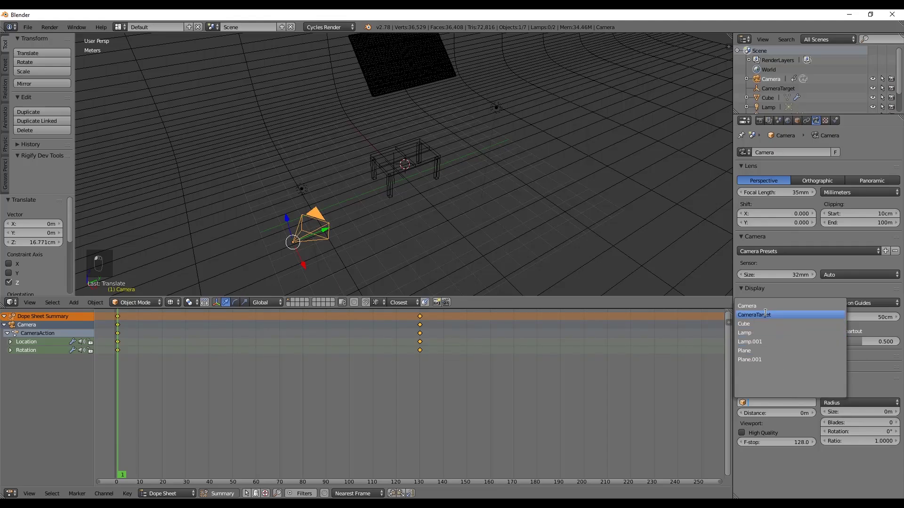
- Focus the camera on CameraTarget with a 5cm aperture and preview the blur rendered
{"action": "middle_click", "coordinate": [556, 237]}
{"action": "middle_click", "coordinate": [433, 175]}
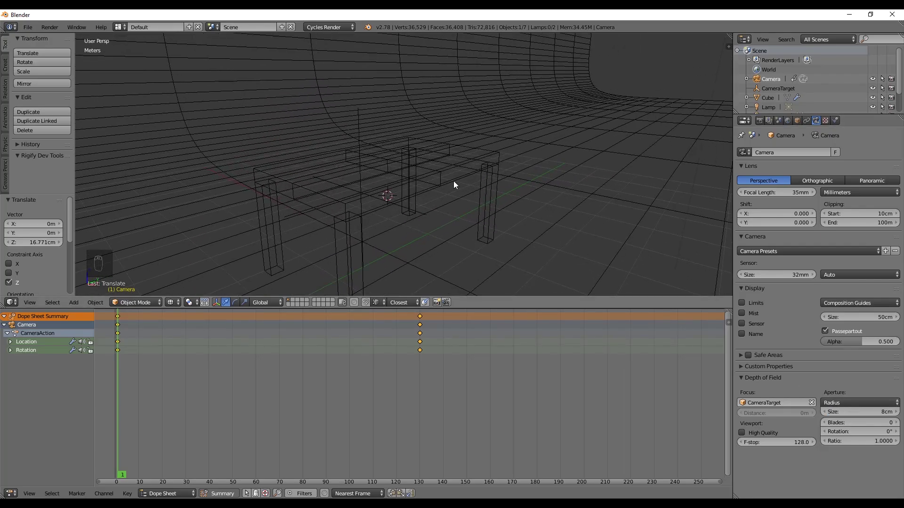
{"action": "key", "text": "KP_0"}
{"action": "key", "text": "shift+z"}
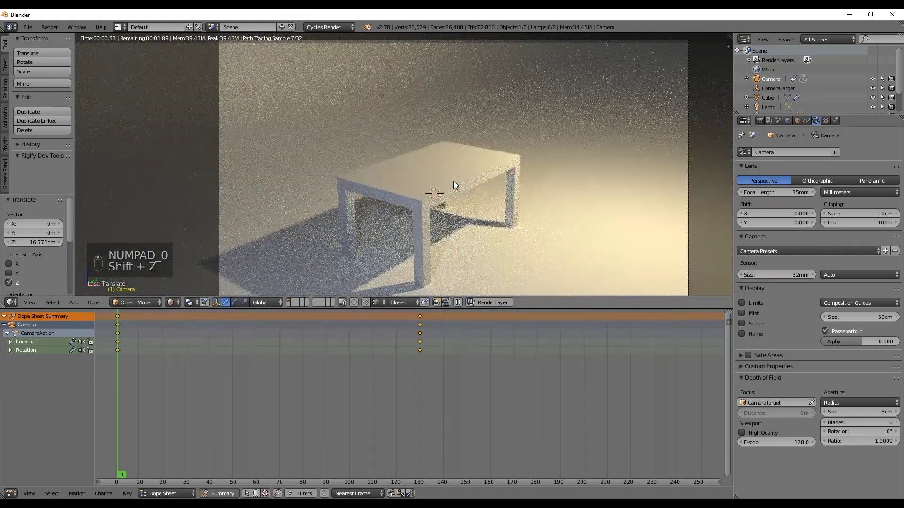
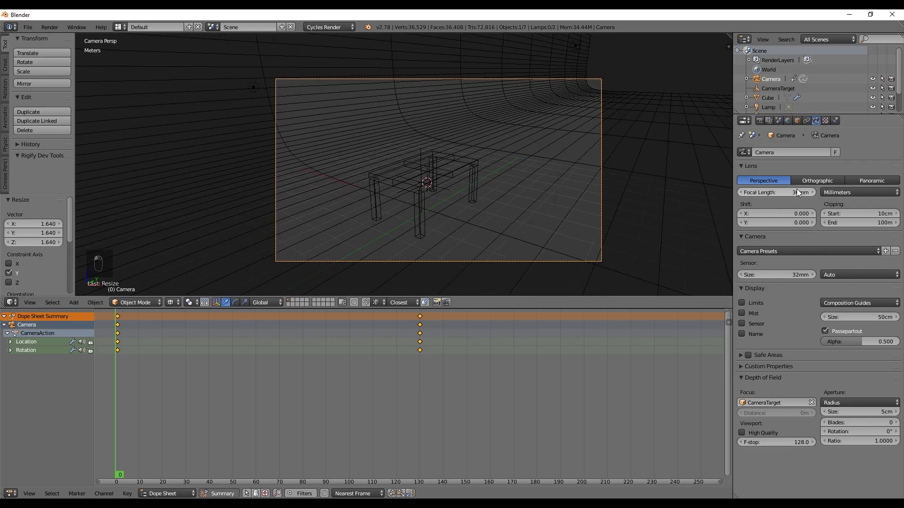
- Scale up the backdrop plane so it fills the blurred background
{"action": "right_click", "coordinate": [584, 123]}
{"action": "key", "text": "s"}
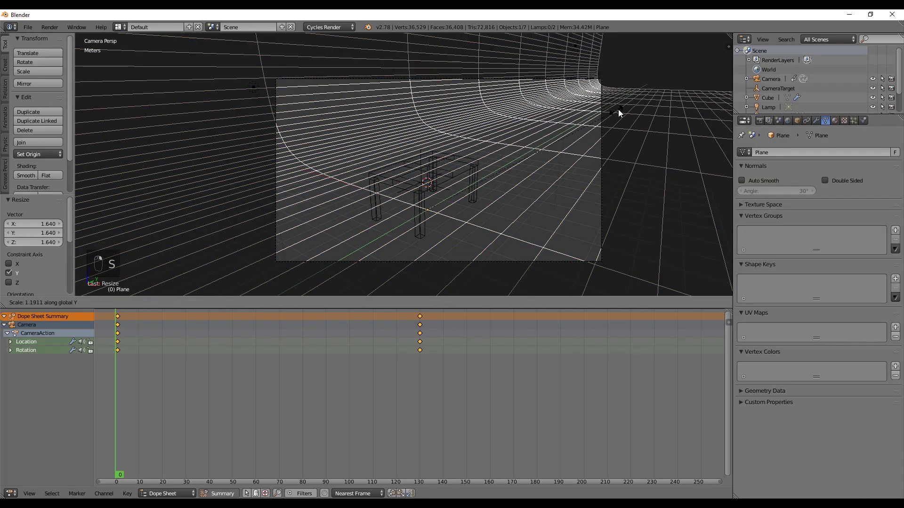
{"action": "key", "text": "z"}
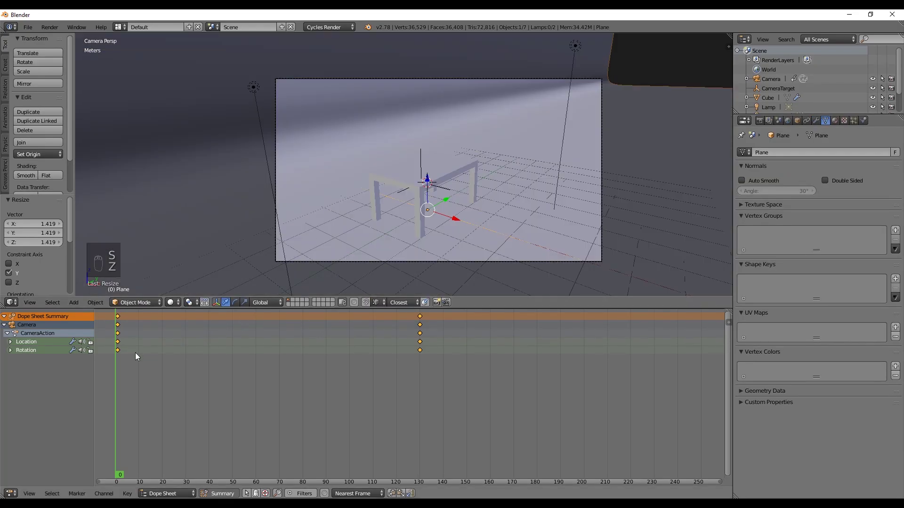
- Reduce the camera focal length to 30mm and move to the Render settings
{"action": "left_click_drag", "start_coordinate": [134, 361], "coordinate": [234, 347]}
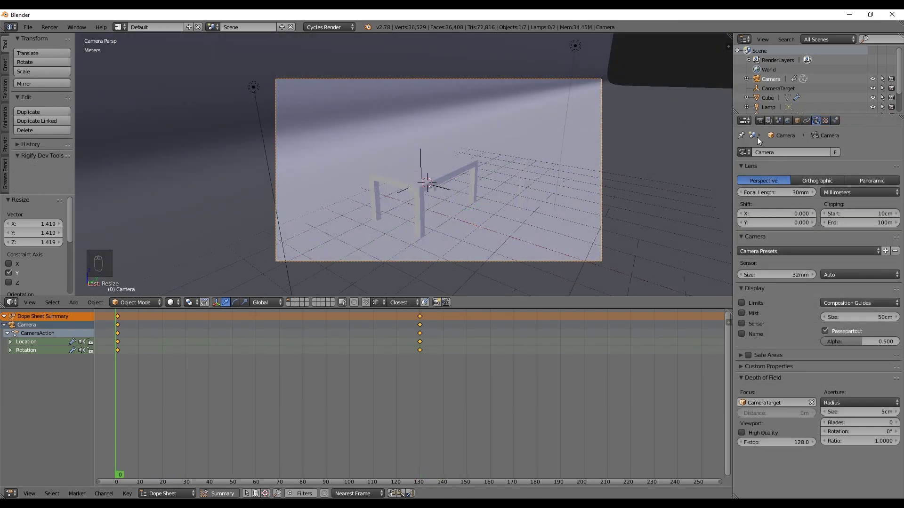
{"action": "left_click_drag", "start_coordinate": [765, 124], "coordinate": [804, 200]}
{"action": "left_click_drag", "start_coordinate": [804, 201], "coordinate": [774, 273]}
{"action": "left_click_drag", "start_coordinate": [774, 273], "coordinate": [801, 339]}
- Enable Motion Blur with 64 samples and JPEG output to a ClothAnim folder at 60 fps
{"action": "left_click_drag", "start_coordinate": [801, 339], "coordinate": [655, 300]}
{"action": "left_click_drag", "start_coordinate": [656, 300], "coordinate": [894, 309]}
{"action": "left_click_drag", "start_coordinate": [781, 378], "coordinate": [863, 433]}
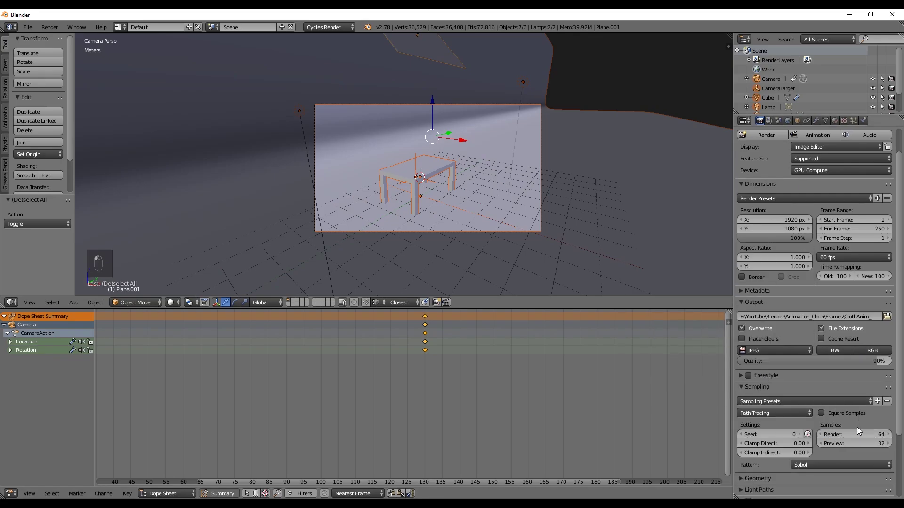
- Set the motion blur shutter to 1.00 and play the simulation so the cloth drapes over the table
{"action": "left_click_drag", "start_coordinate": [751, 424], "coordinate": [576, 212]}
{"action": "key", "text": "alt+a"}
{"action": "key", "text": "alt+a"}
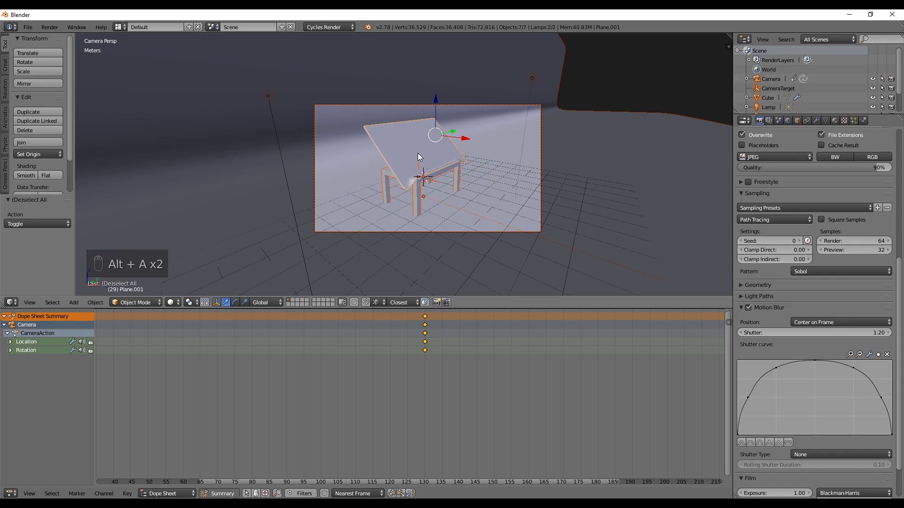
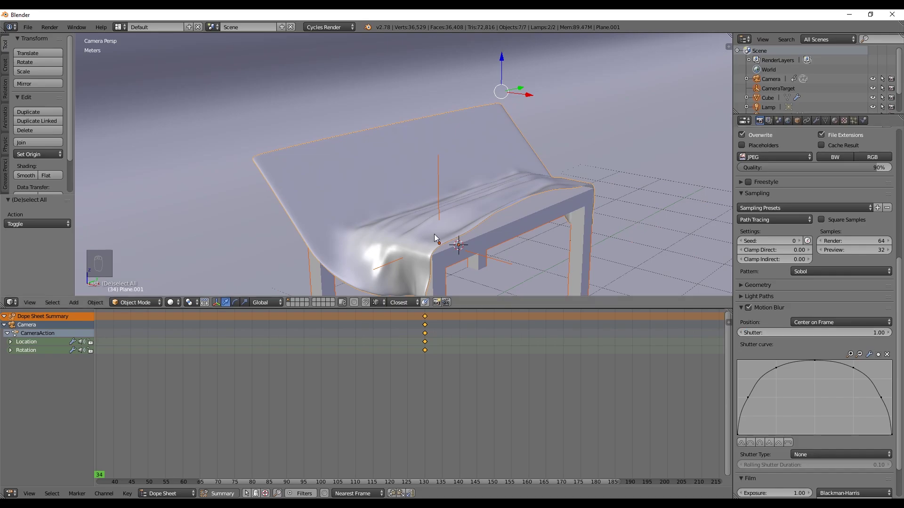
{"action": "key", "text": "shift+Left"}
{"action": "key", "text": "alt+a"}
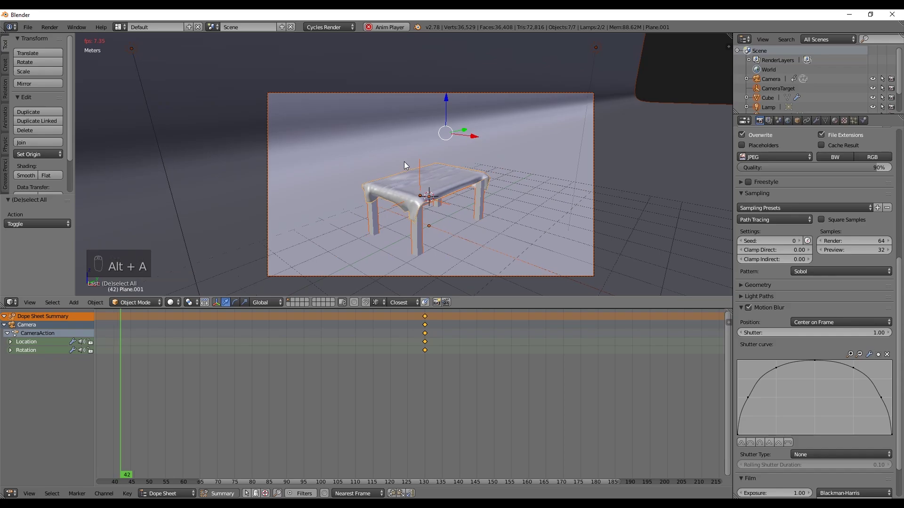